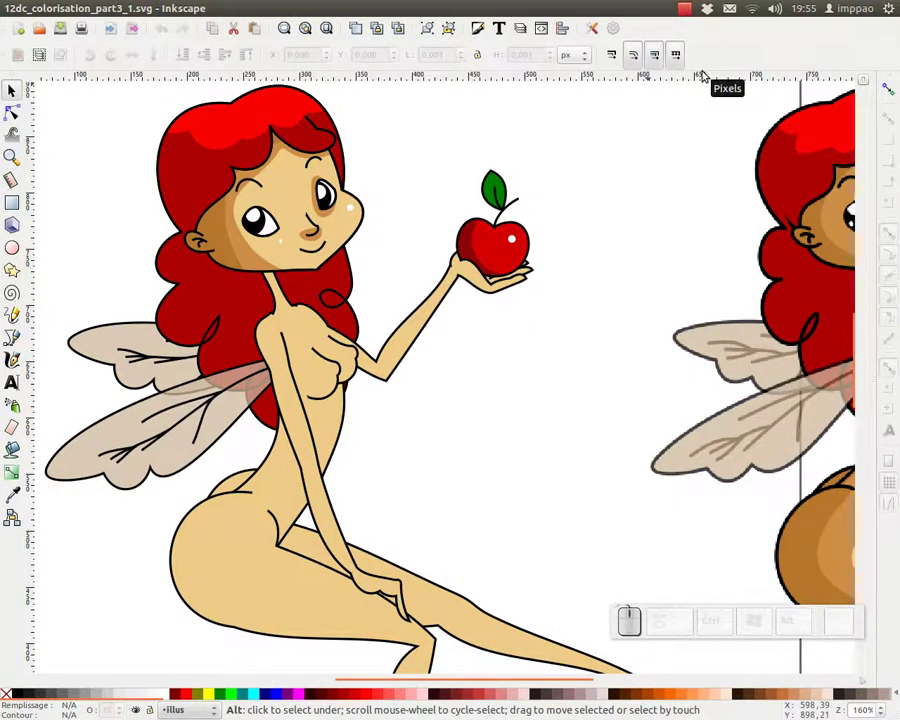
Zoom out and pan so the flat-colored fairy and the shaded reference fairy are both visible
key(KP_Subtract)
drag(656, 354, 697, 273)
drag(487, 390, 559, 327)
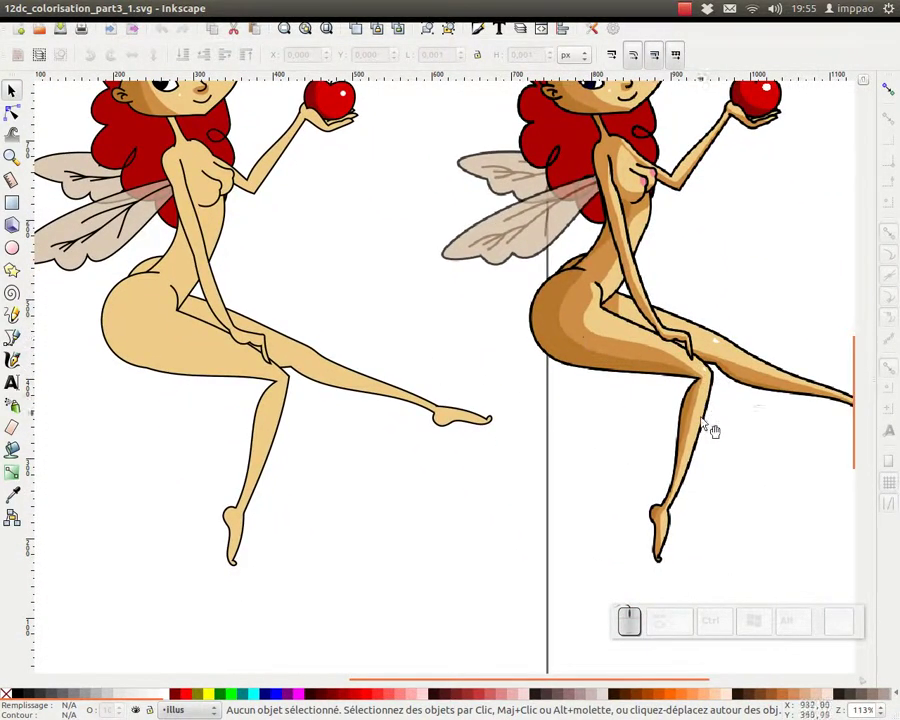
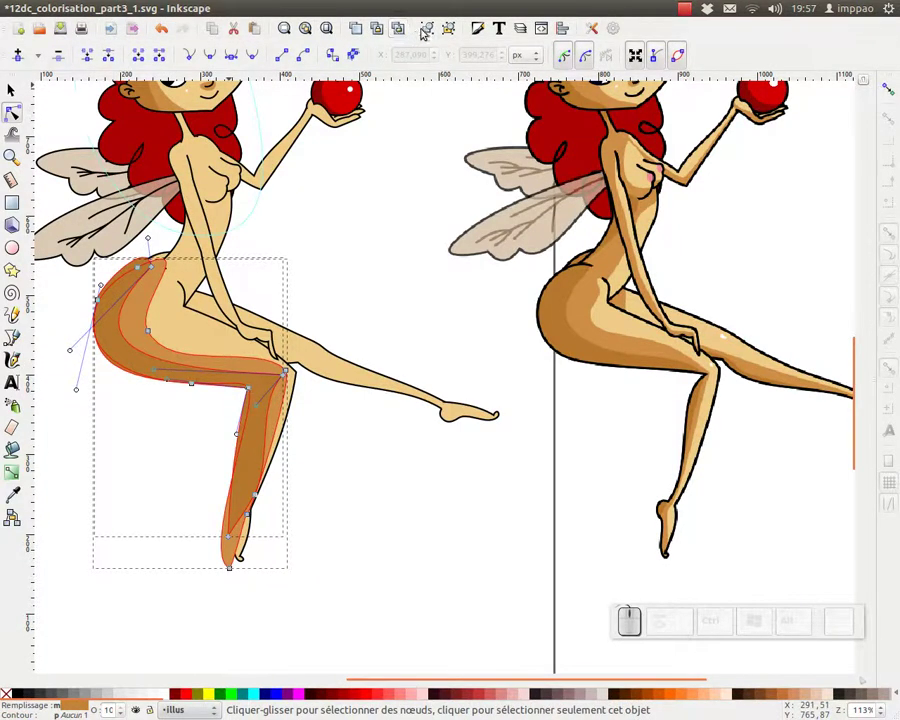
Leave node editing and select the four brown shading shapes on the hip and lower leg together
click(431, 27)
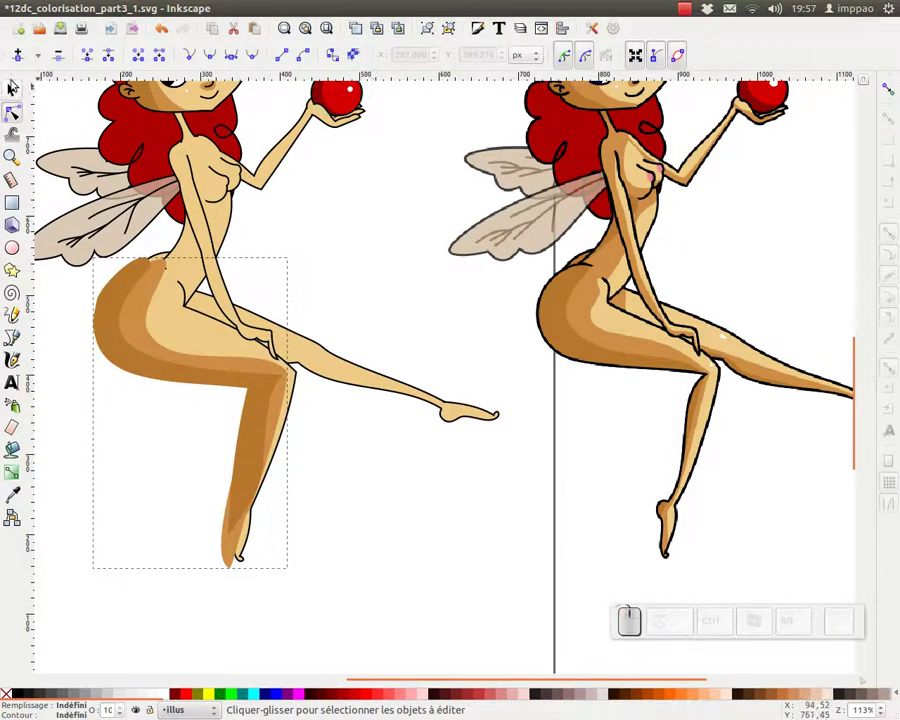
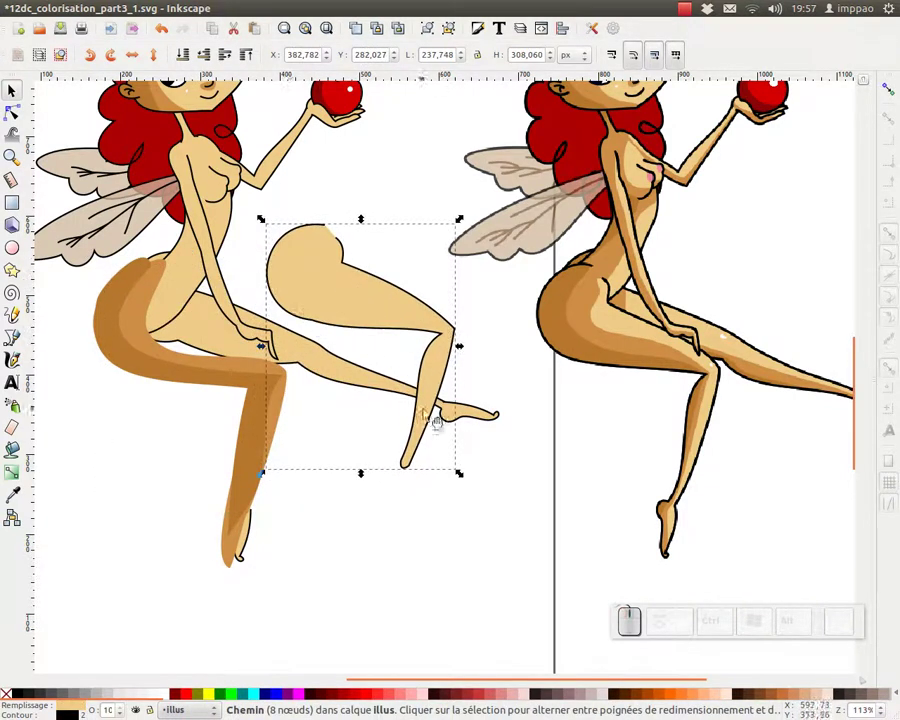
key(ctrl+z)
click(162, 465)
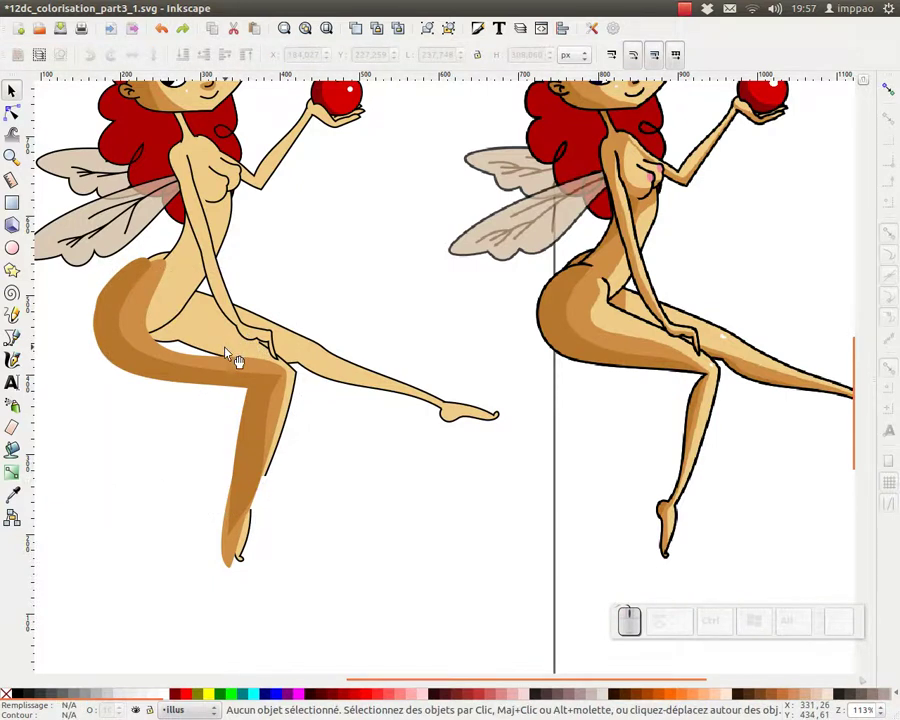
click(236, 353)
click(268, 238)
click(331, 532)
click(480, 370)
key(KP_Subtract)
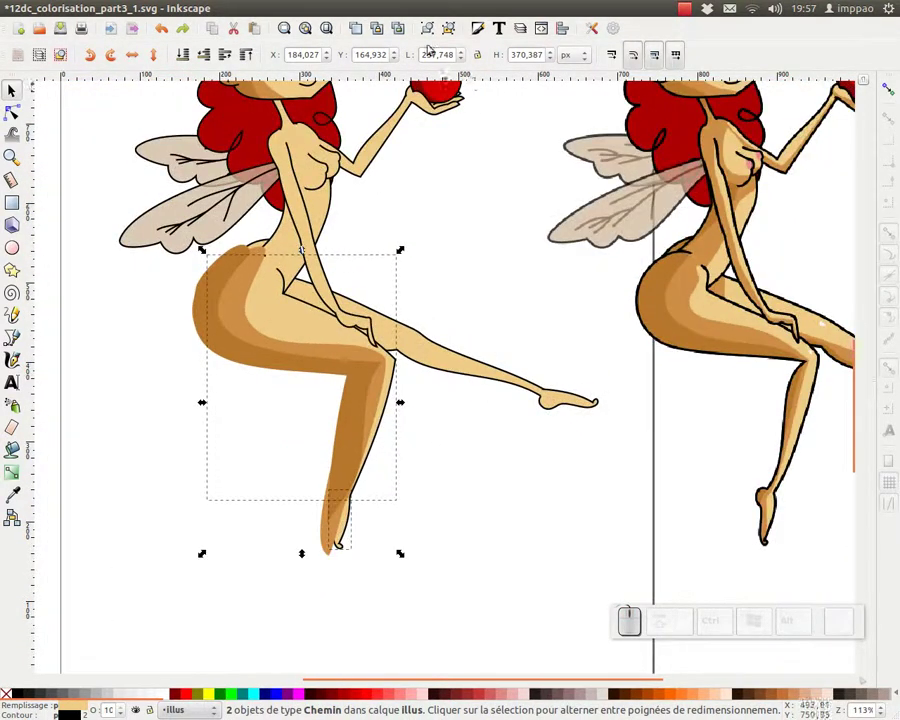
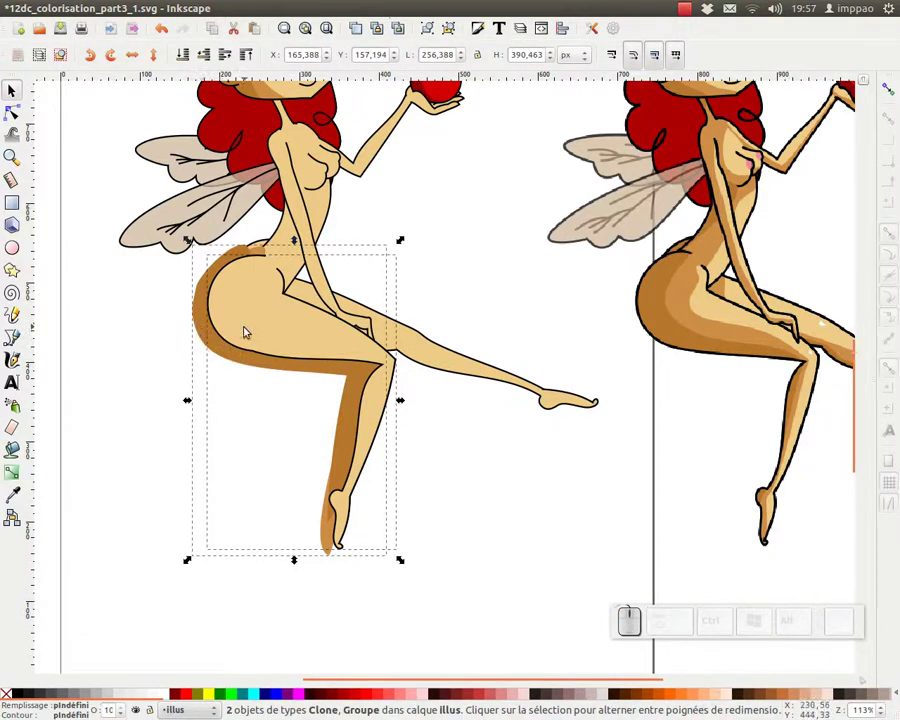
Clip the brown shading to the body clone and zoom in on the foot to check the edges
right_click(246, 330)
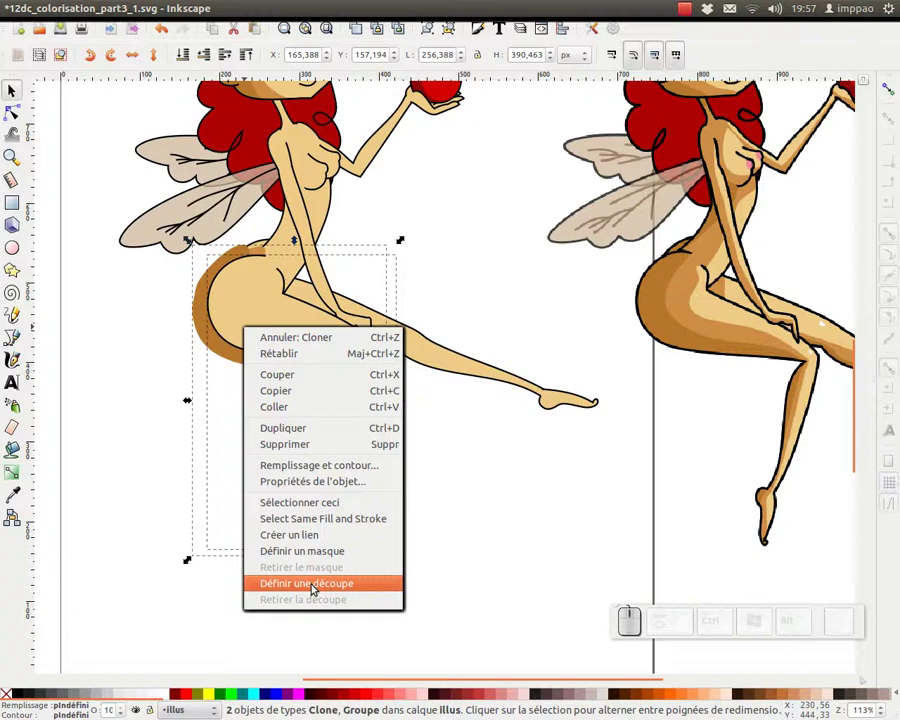
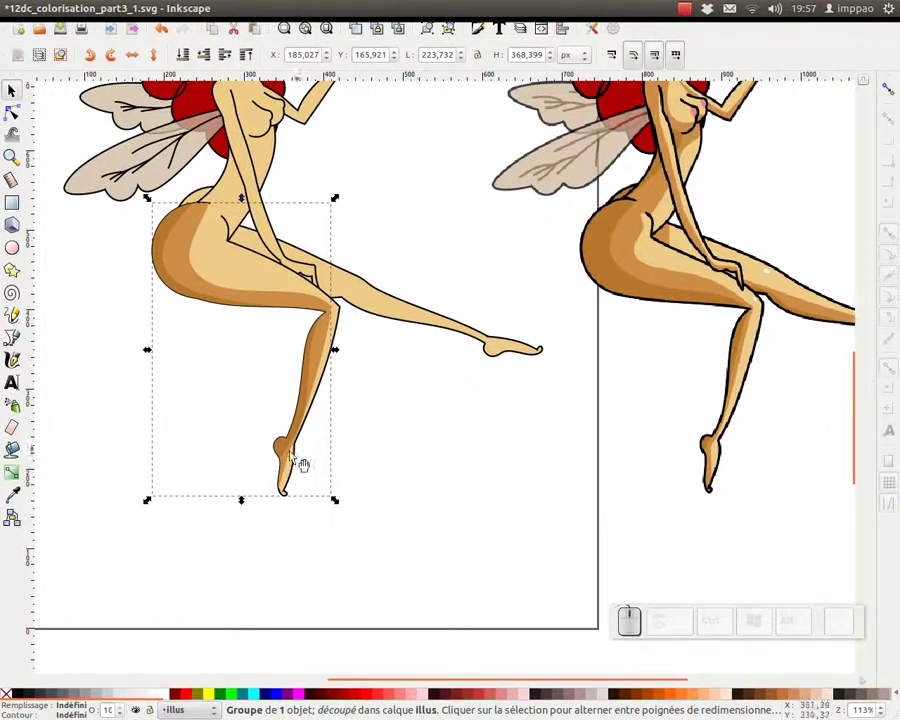
drag(307, 470, 400, 344)
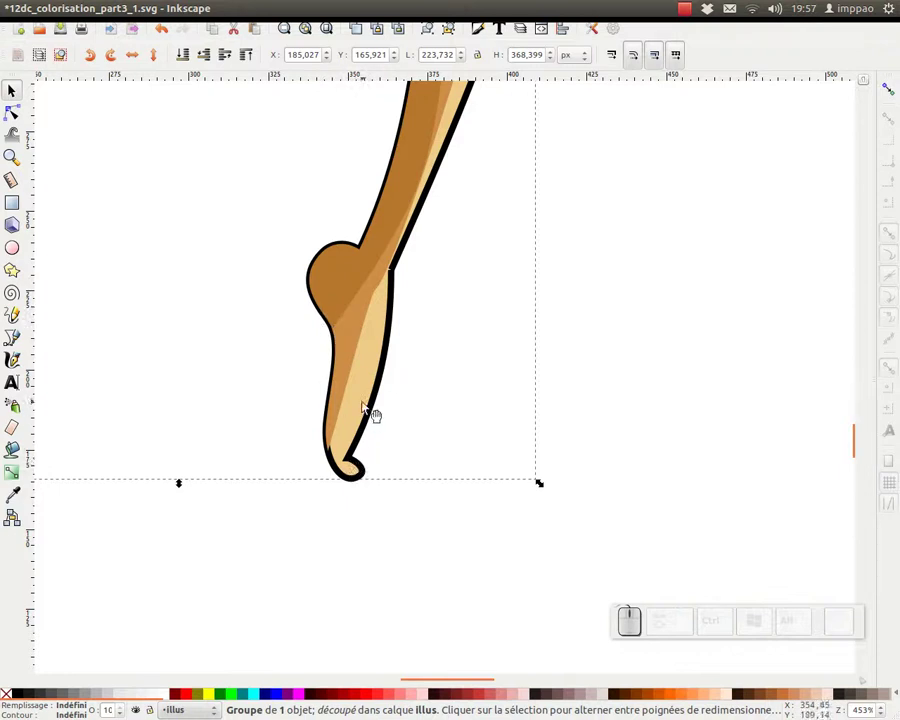
click(372, 407)
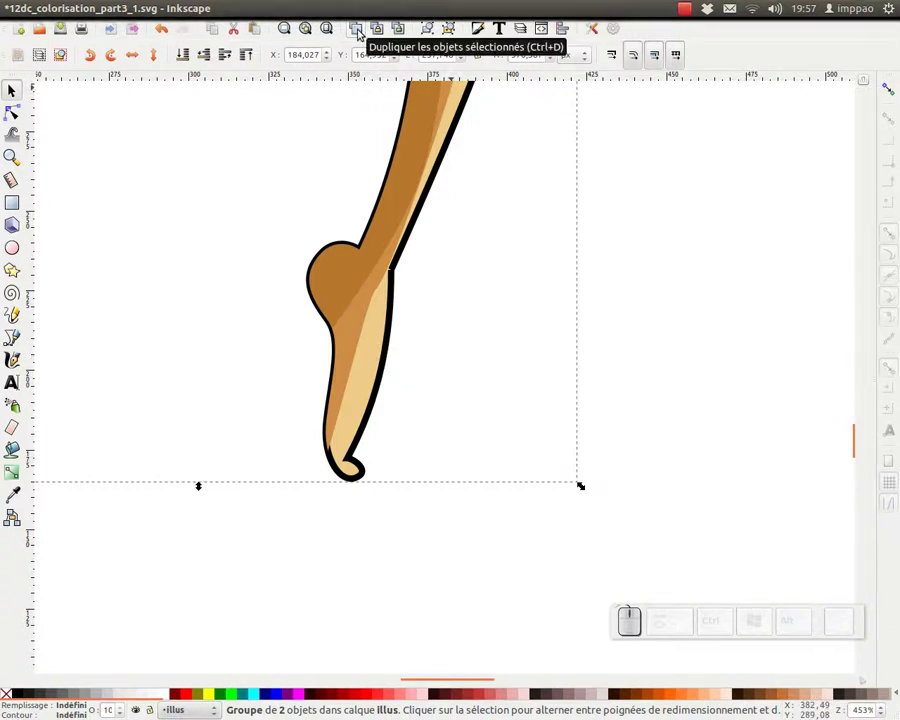
Zoom out to the whole leg and remove the body copy's fill so the clipped shading shows inside the outline
click(361, 27)
key(KP_Subtract)
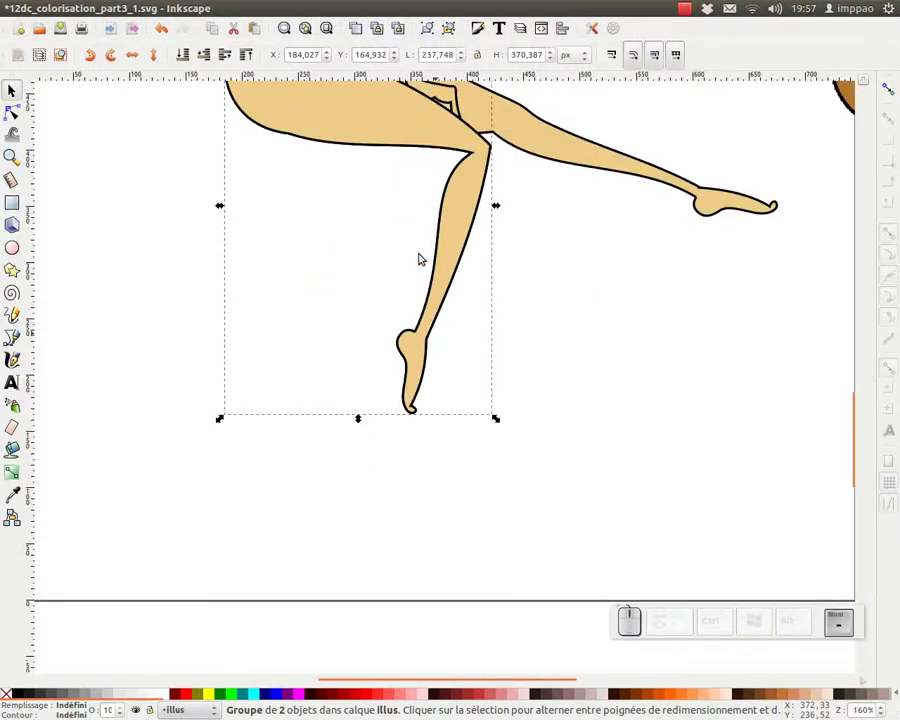
click(456, 275)
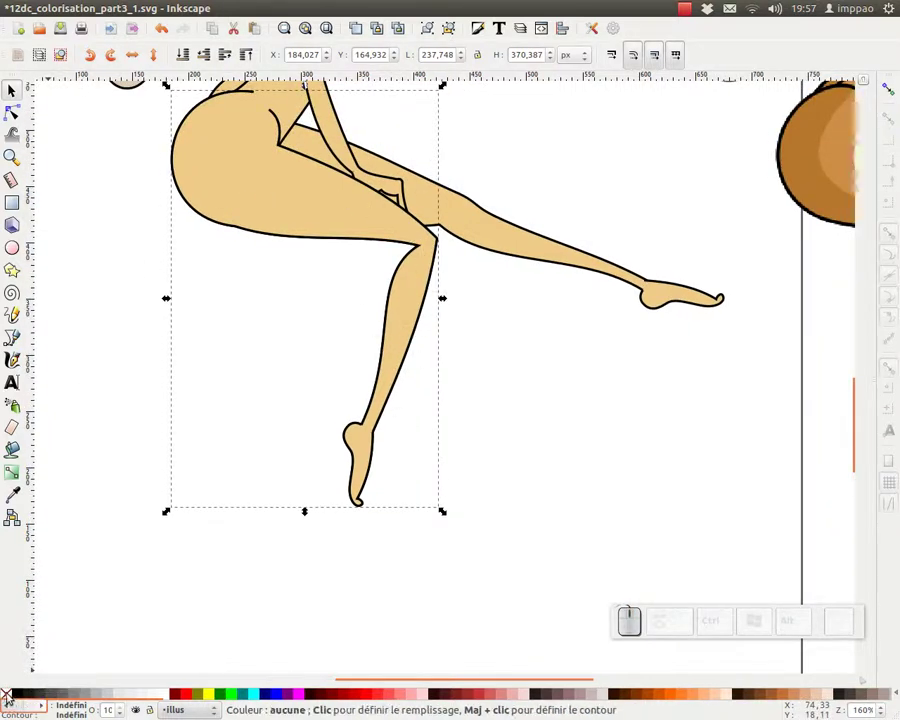
click(10, 695)
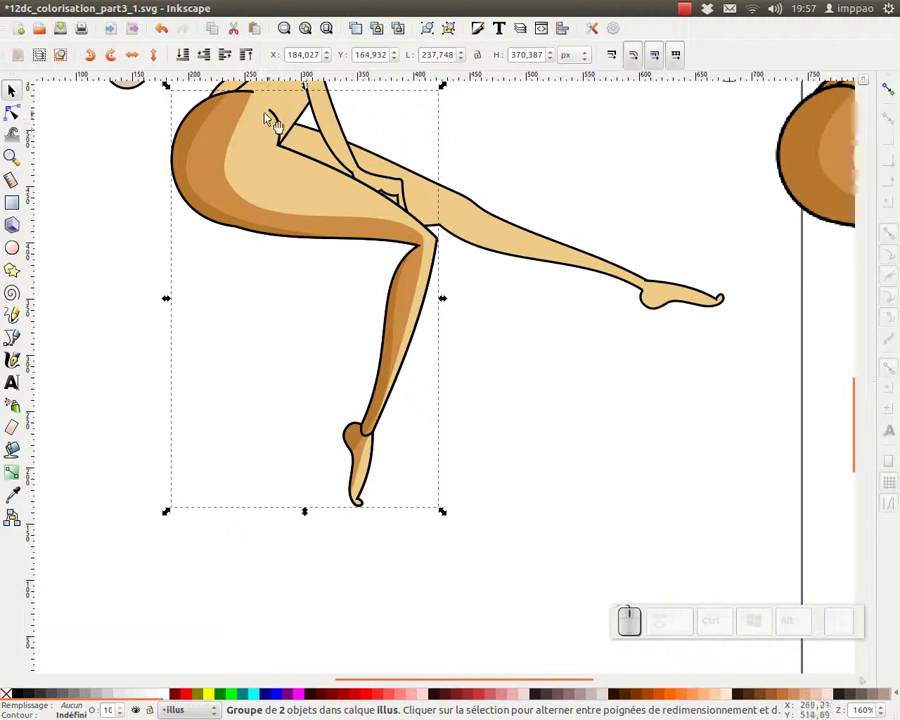
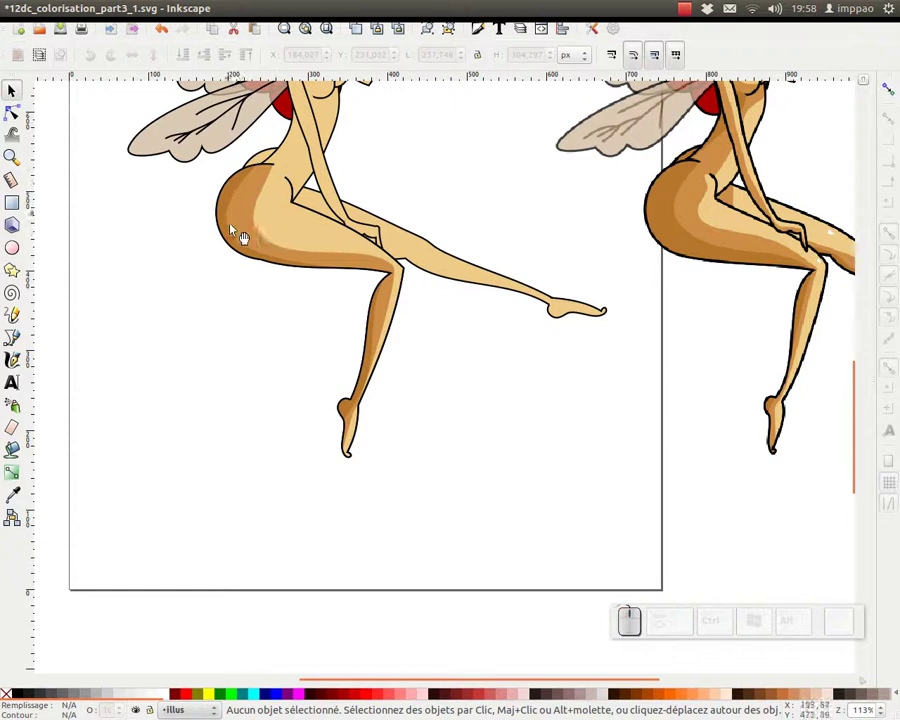
click(406, 302)
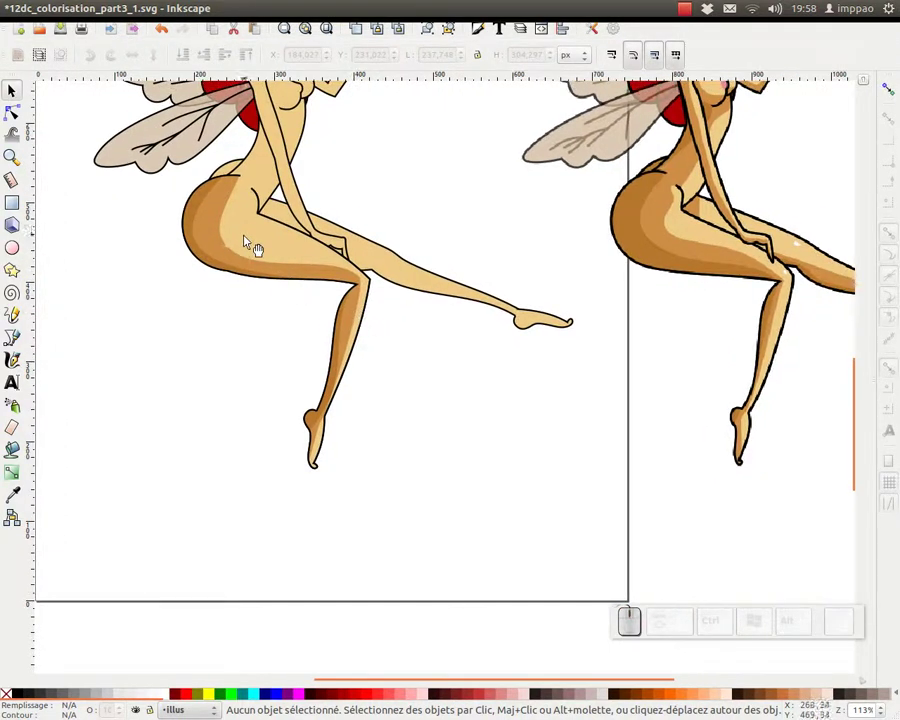
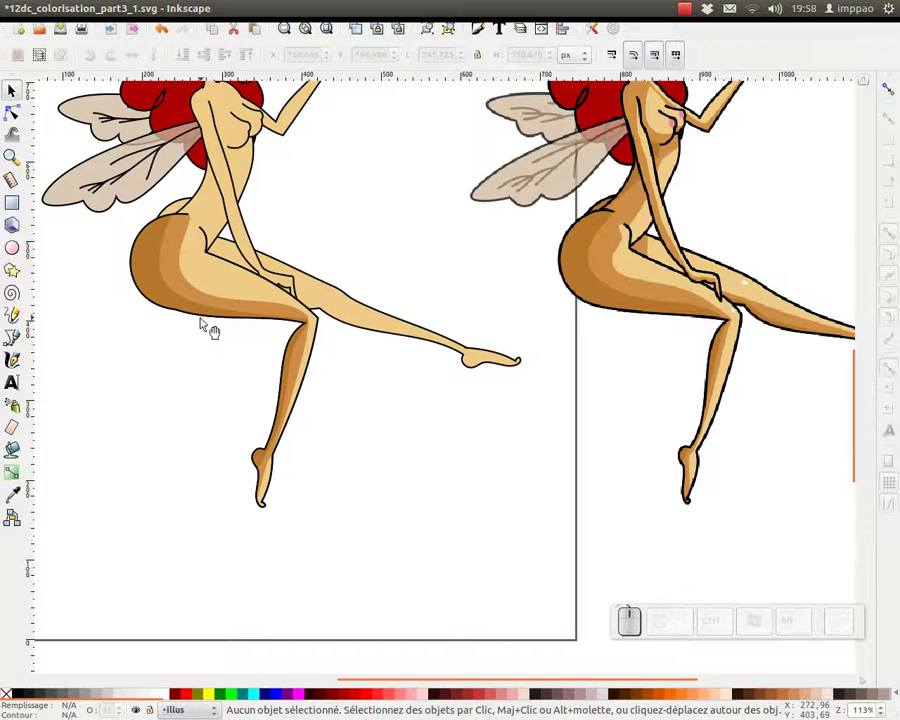
drag(192, 300, 237, 302)
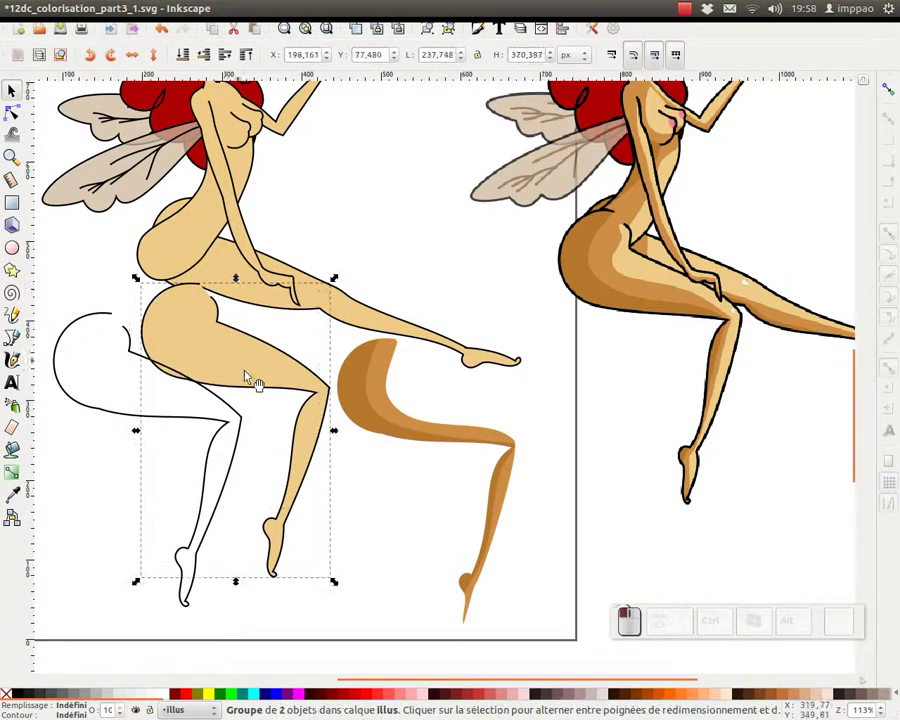
key(ctrl+z)
click(140, 351)
click(145, 307)
click(169, 275)
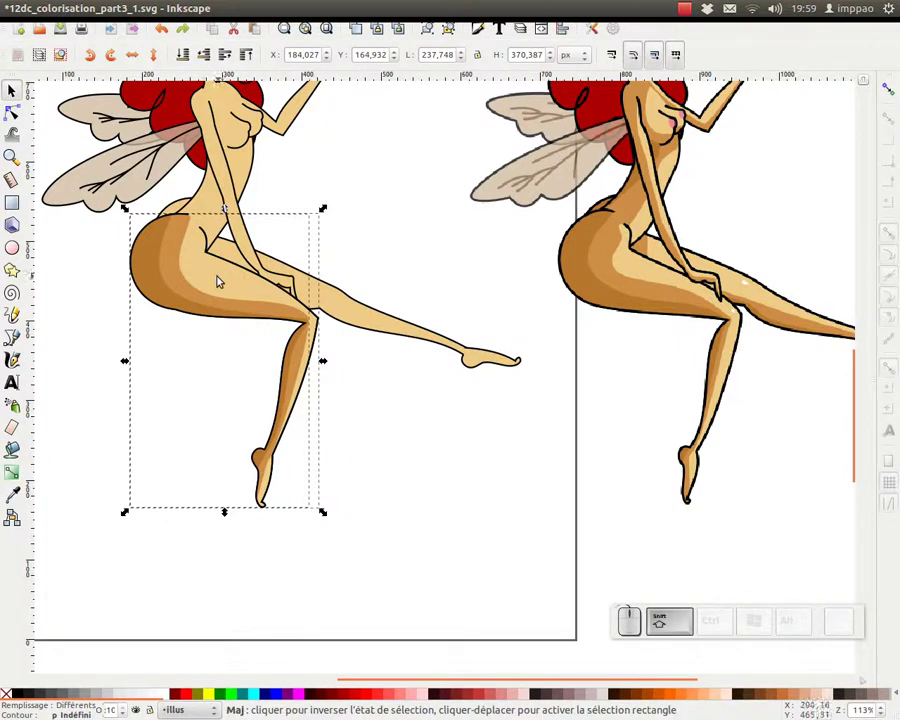
click(220, 279)
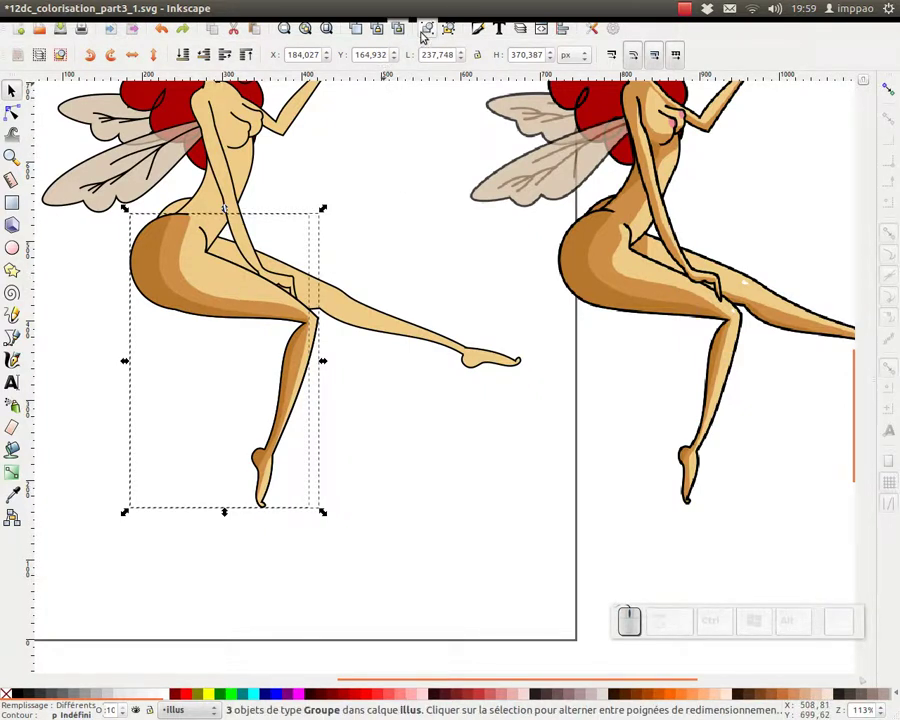
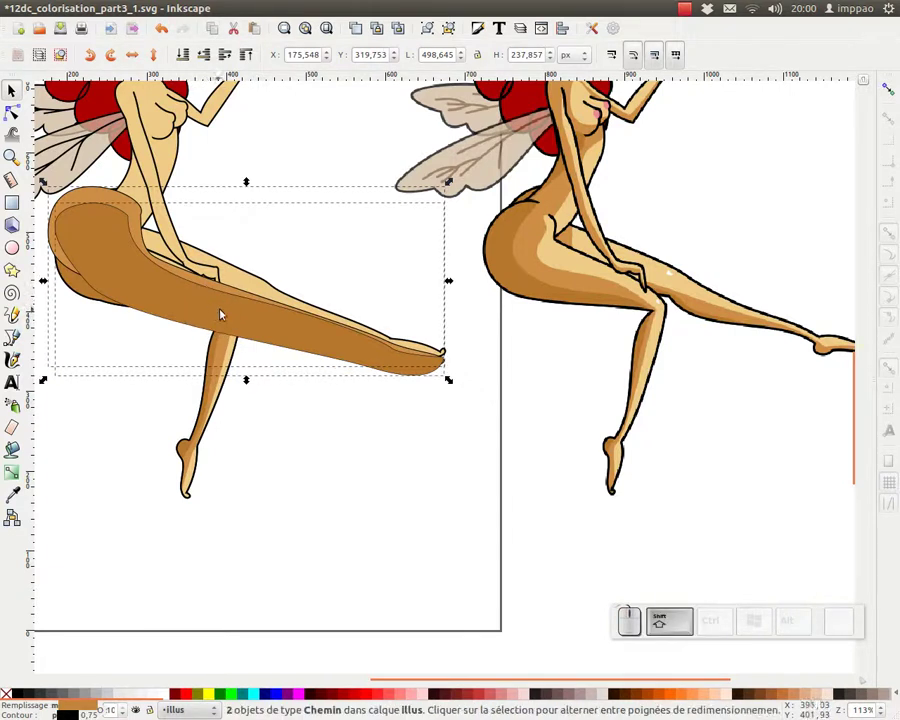
Make a linked copy of the leg and trim the thigh and buttock shading to the leg's outline
key(ctrl+g)
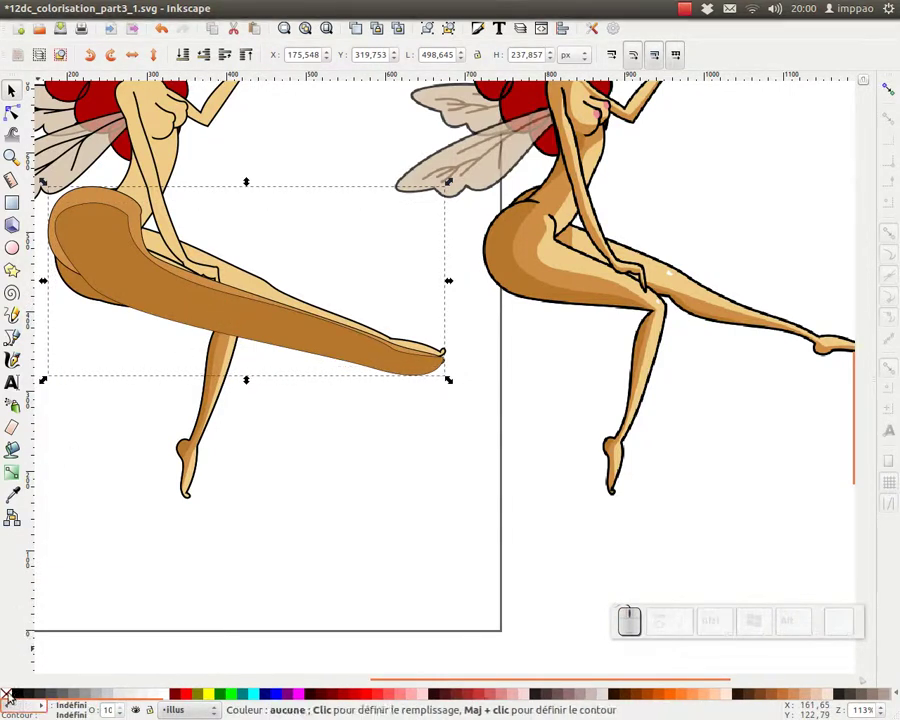
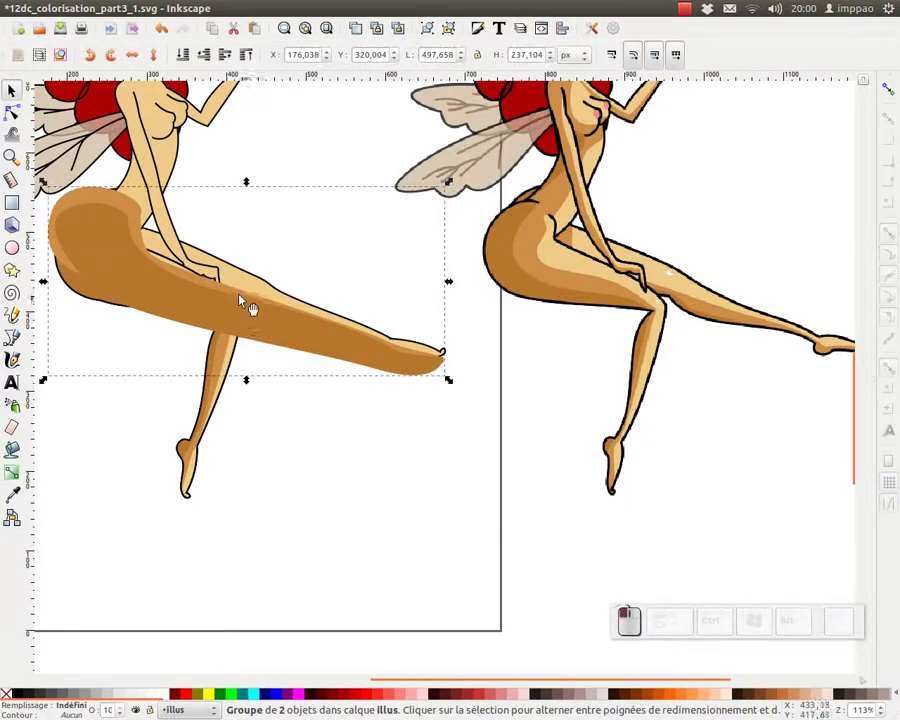
click(259, 278)
click(320, 202)
drag(259, 283, 479, 306)
key(ctrl+z)
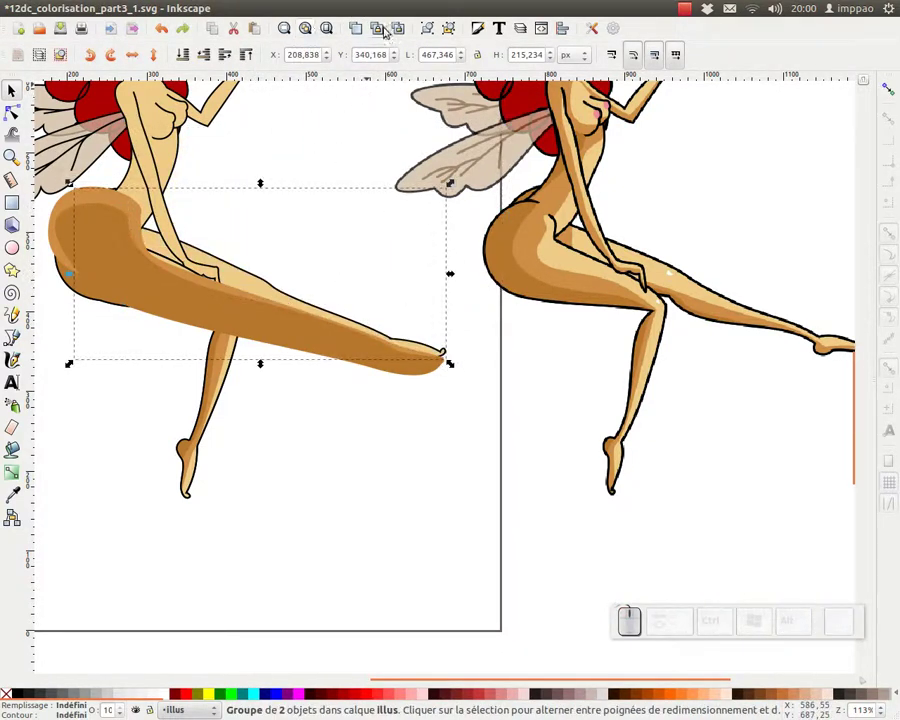
click(382, 31)
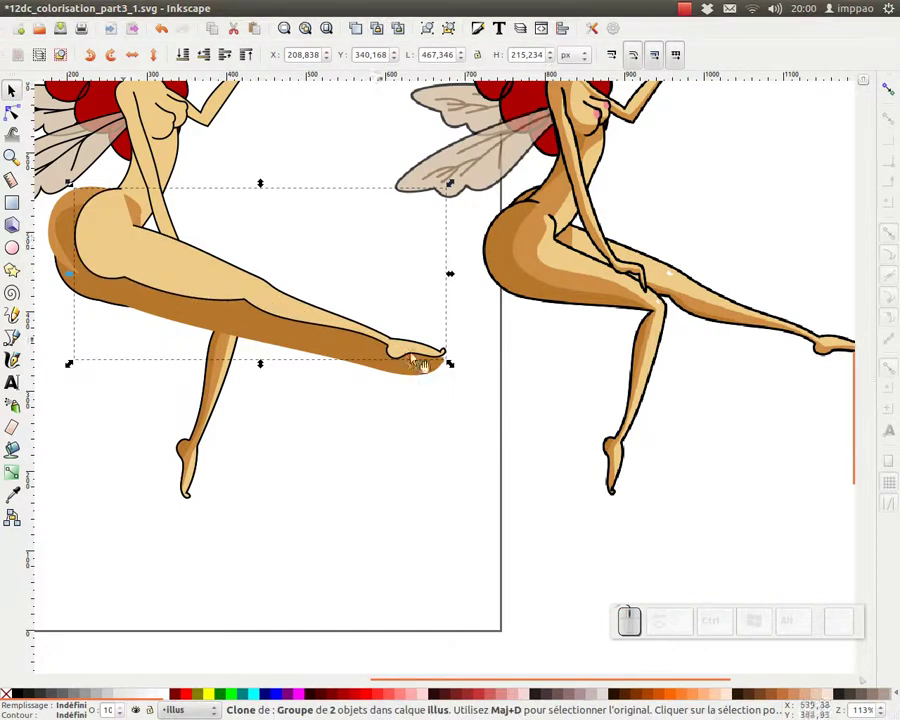
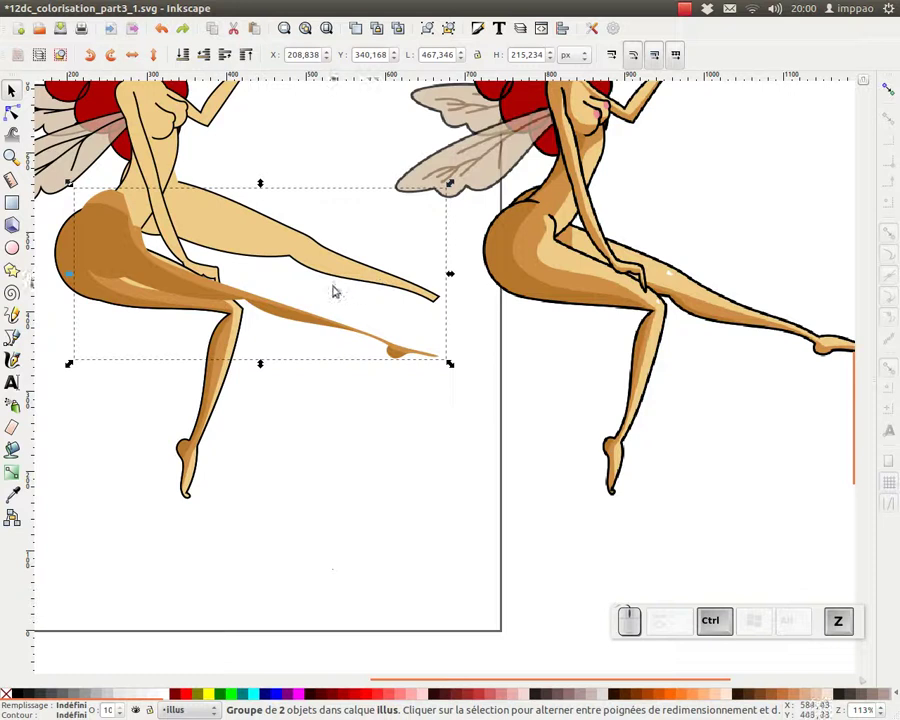
key(KP_Subtract)
key(KP_Add)
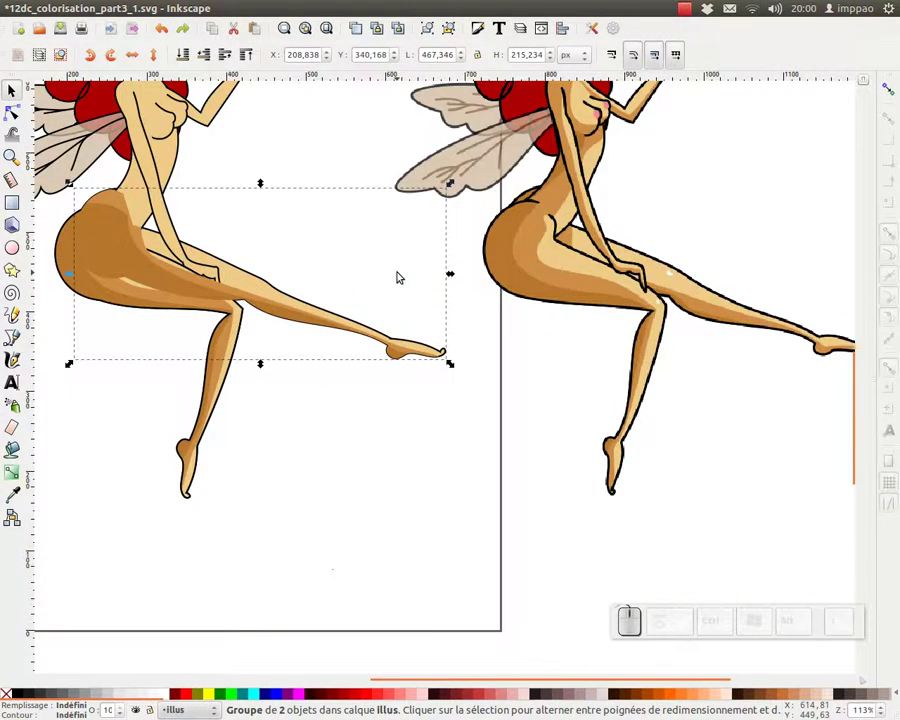
click(407, 238)
middle_click(382, 33)
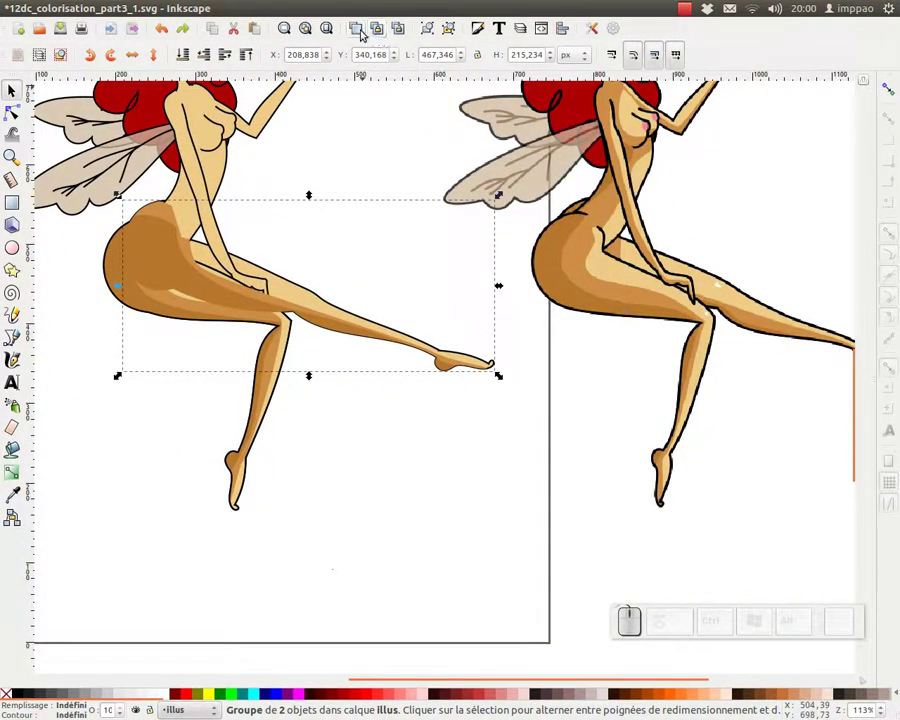
Remove the clipping copy's fill and group the clipped brown shading
click(361, 28)
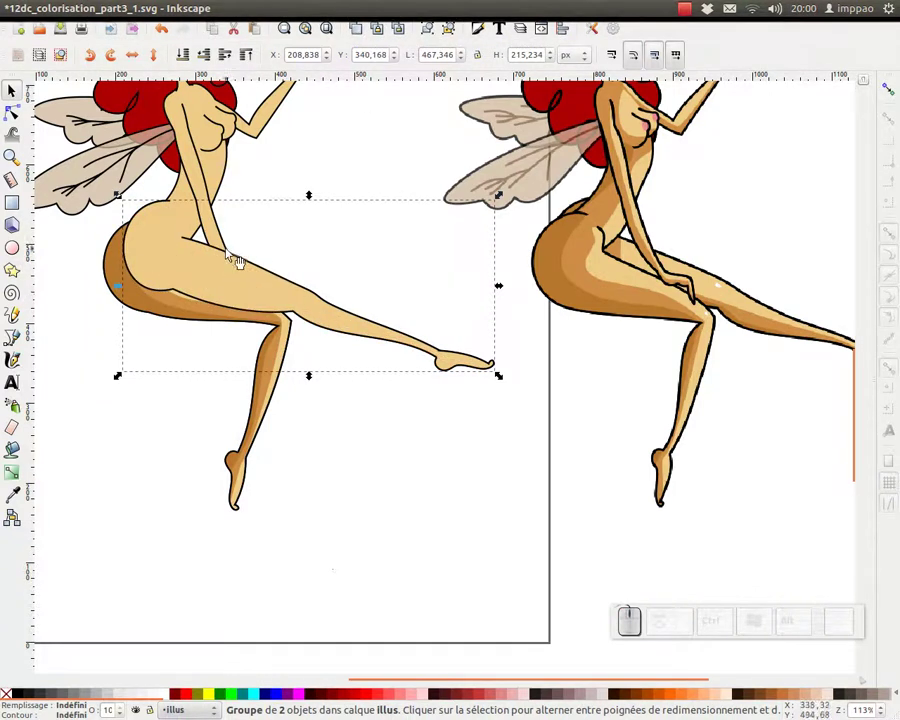
click(11, 695)
drag(344, 254, 154, 261)
click(160, 258)
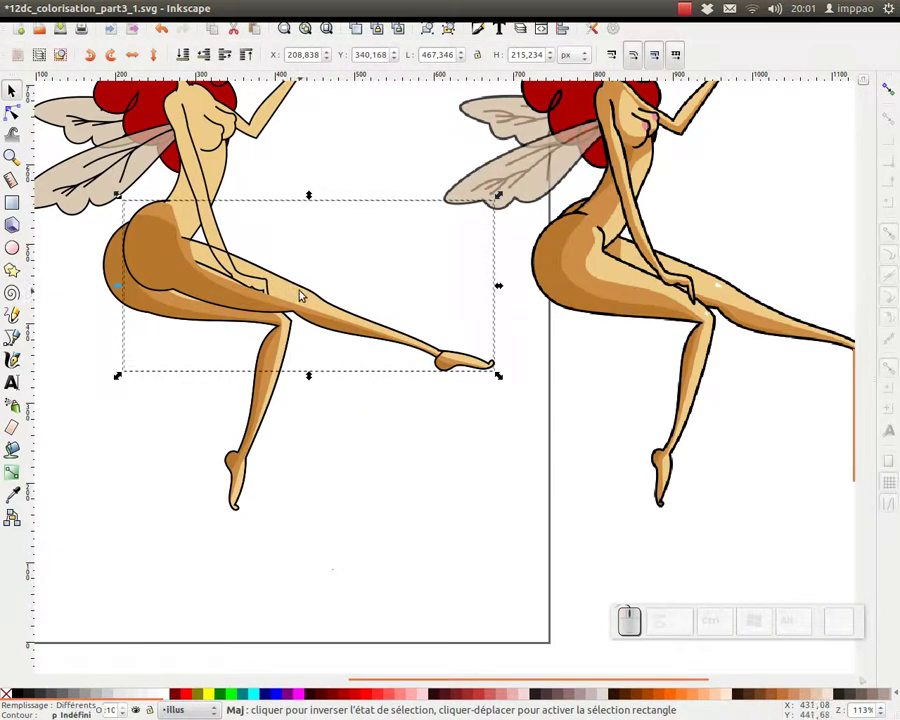
click(303, 293)
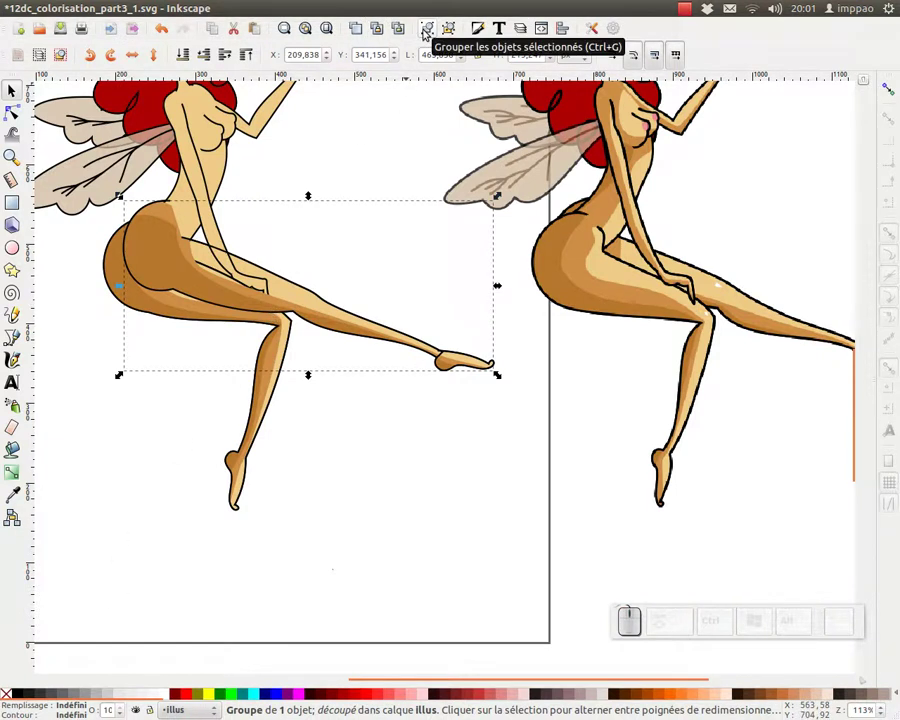
click(427, 32)
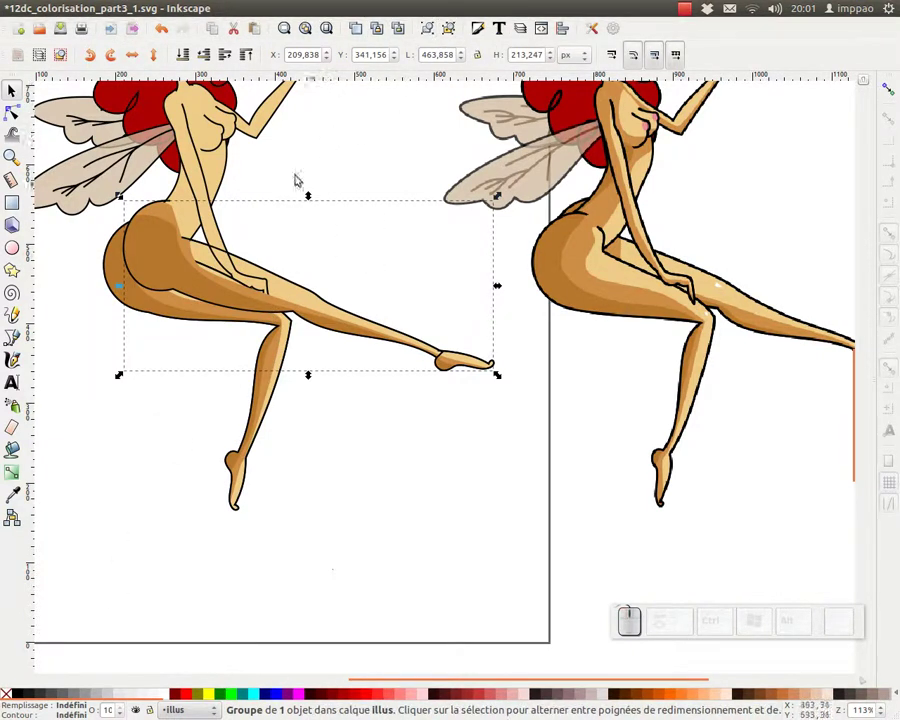
click(188, 51)
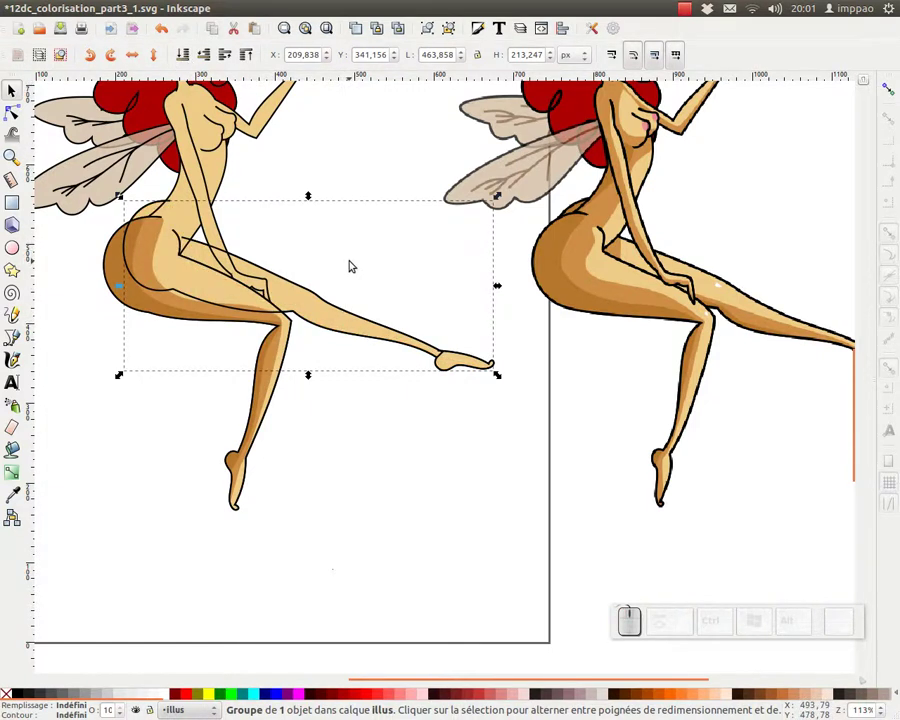
key(ctrl+z)
Combine the leg outline, body and brown shading into one group
click(356, 258)
click(188, 280)
click(134, 264)
click(295, 287)
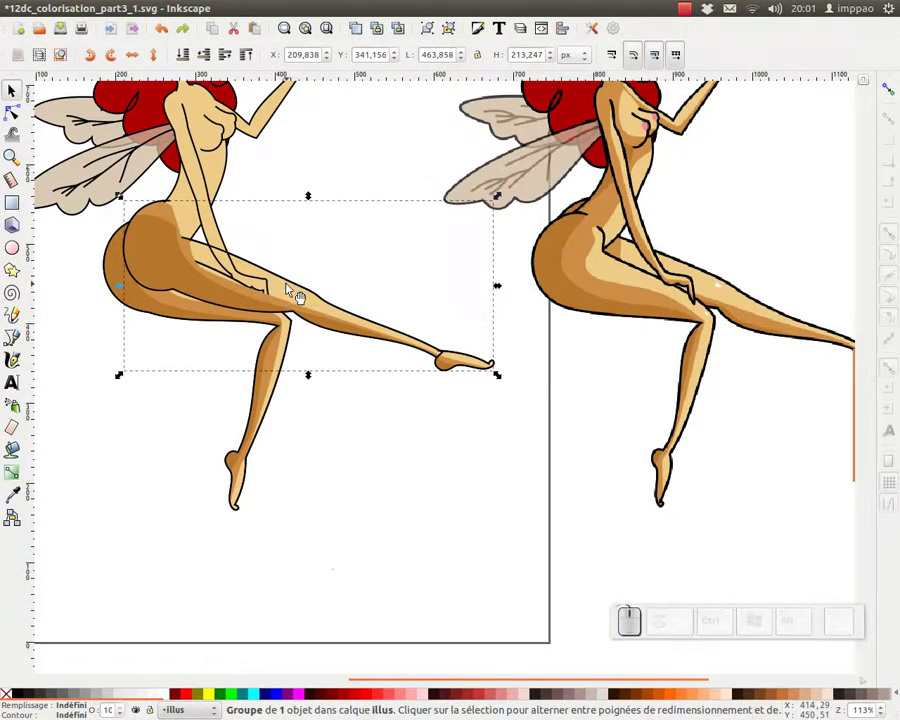
click(297, 289)
drag(296, 298, 352, 279)
key(ctrl+z)
click(292, 294)
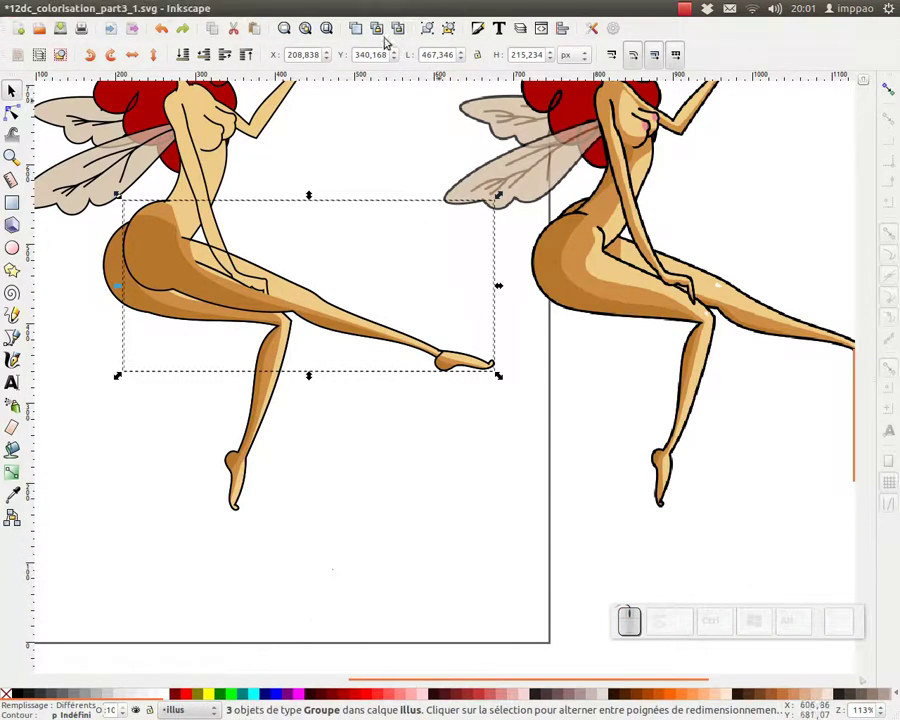
click(434, 25)
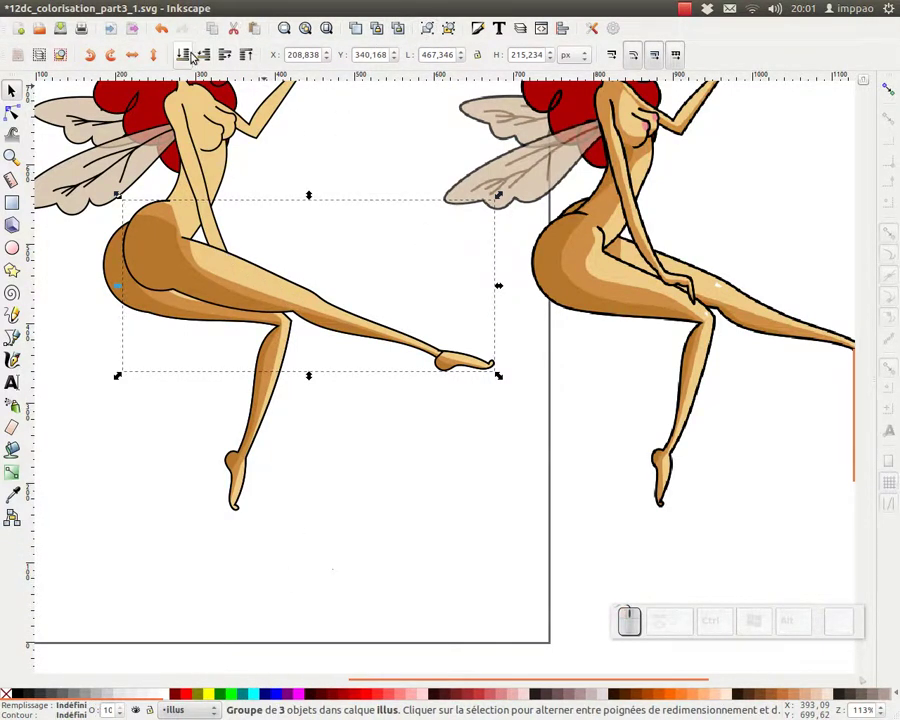
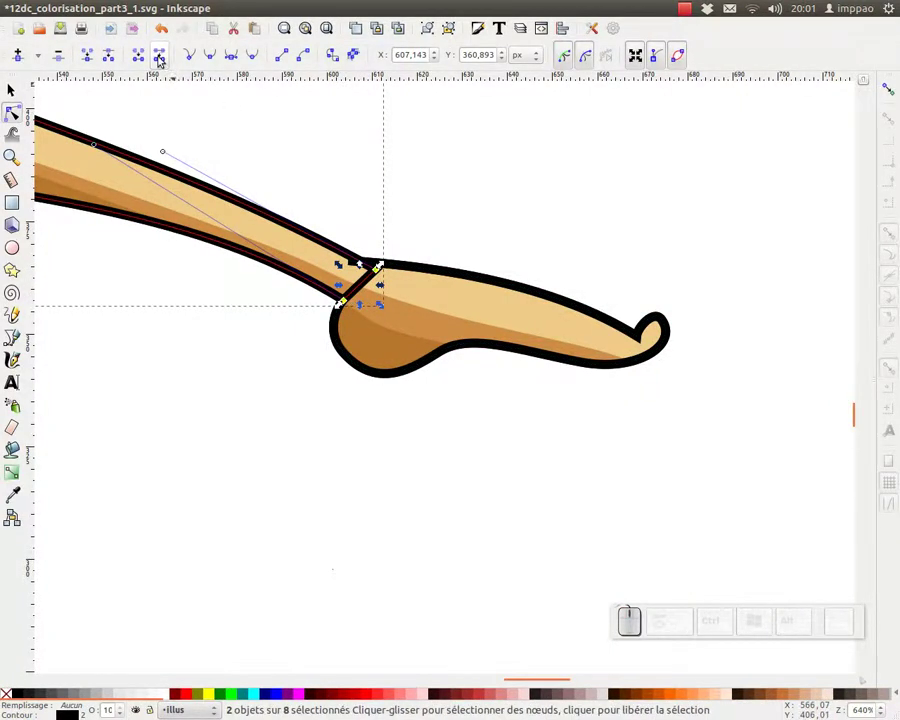
Delete the outline segment between the two foot nodes and return to the full view of the fairy
click(160, 59)
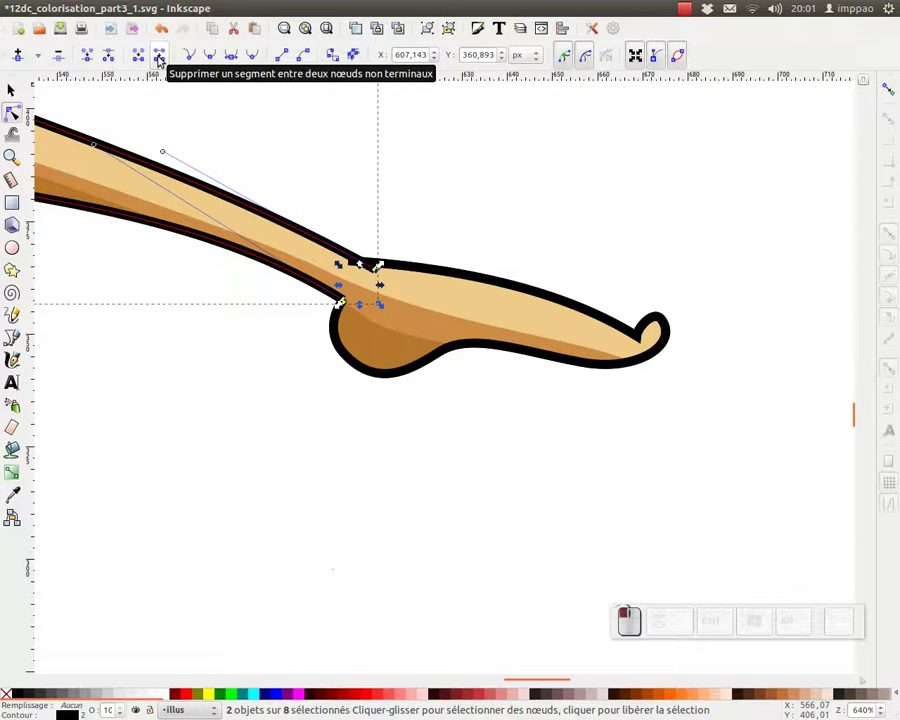
key(KP_Subtract)
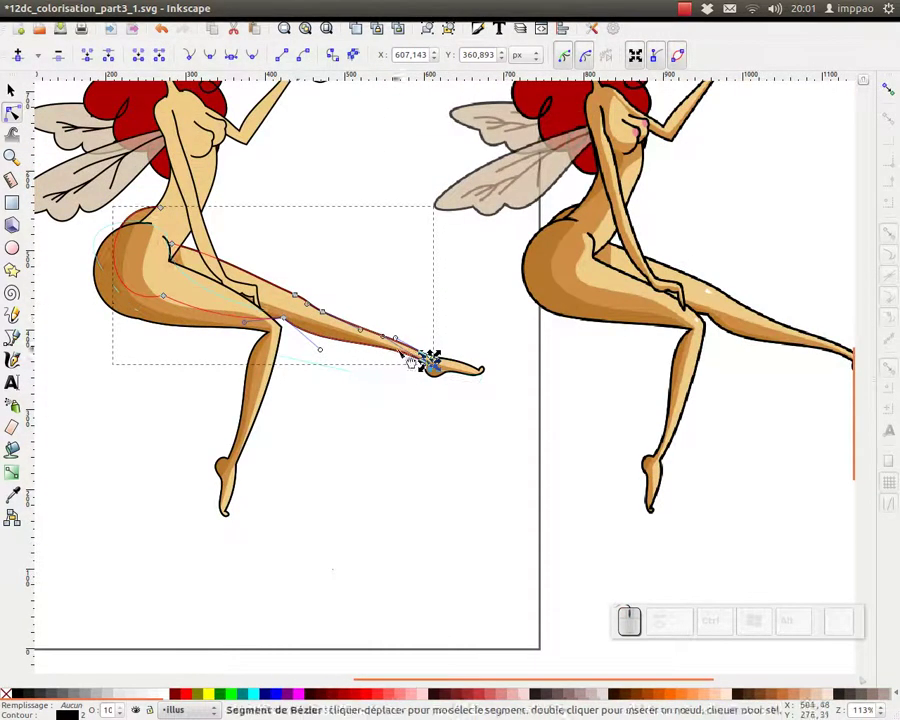
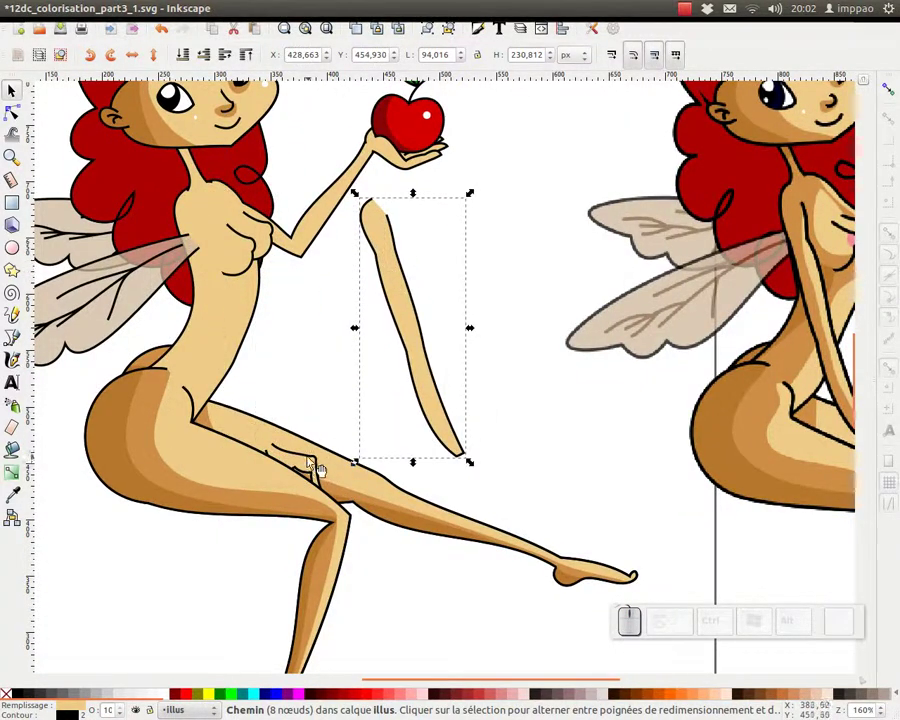
Group the long skin-toned piece beside the torso and switch to freehand drawing for the arm shading
key(ctrl+z)
drag(404, 458, 405, 331)
click(405, 331)
key(ctrl+g)
click(113, 278)
click(22, 312)
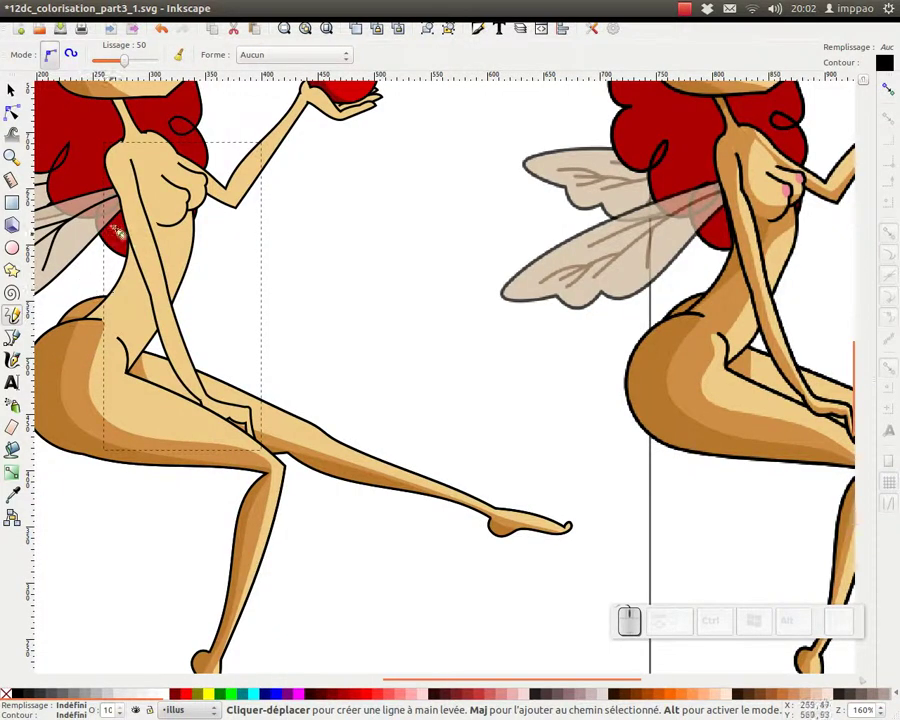
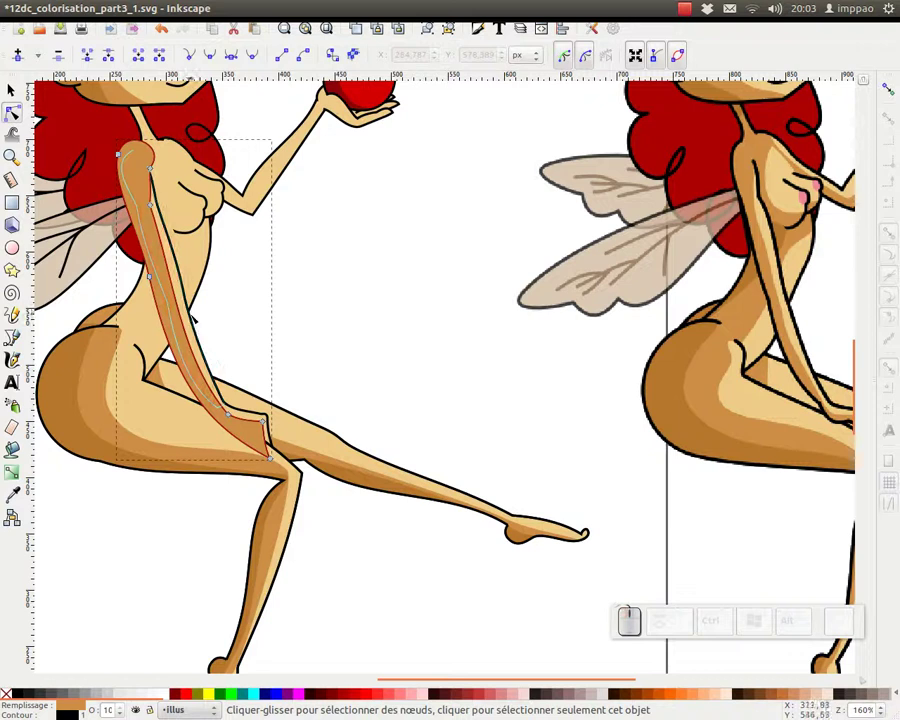
Select the brown arm shading strip and group it with the arm
key(F1)
click(316, 348)
click(202, 334)
key(ctrl+z)
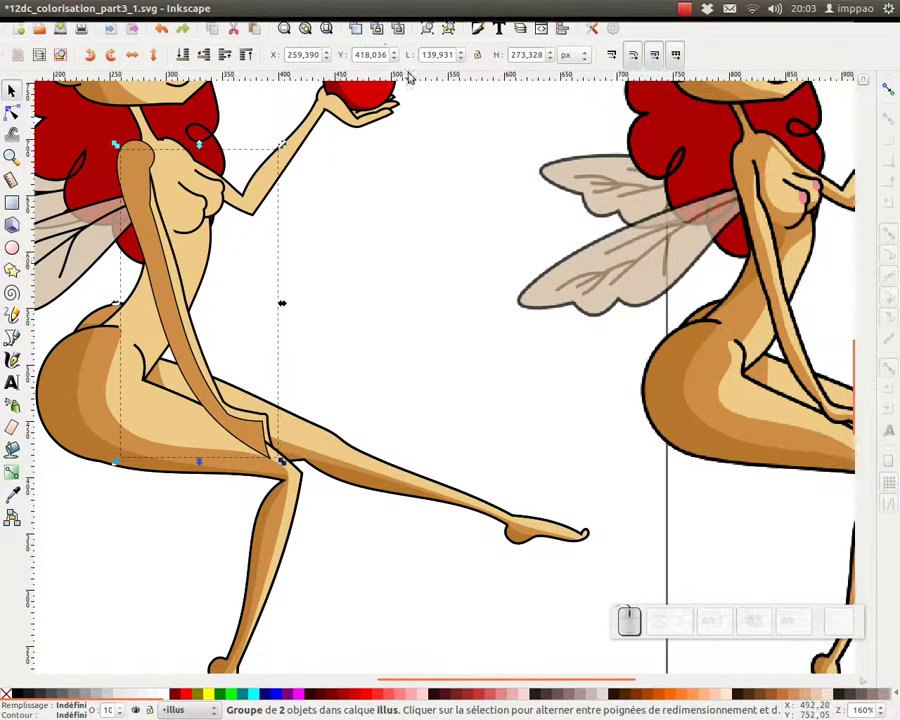
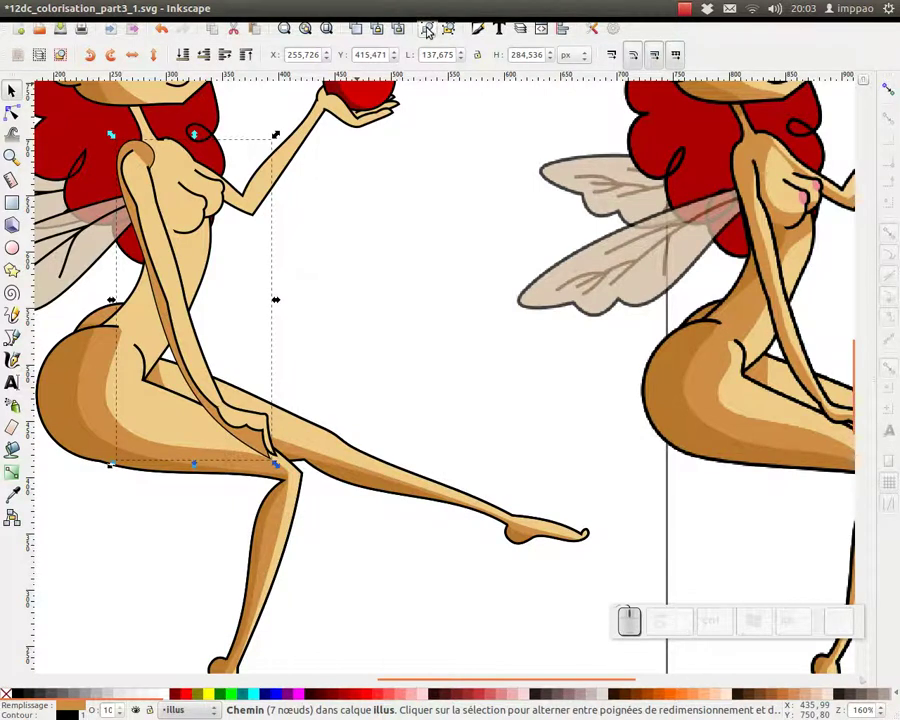
Add the dark brown shading strips along the back and thigh into the body group
click(430, 25)
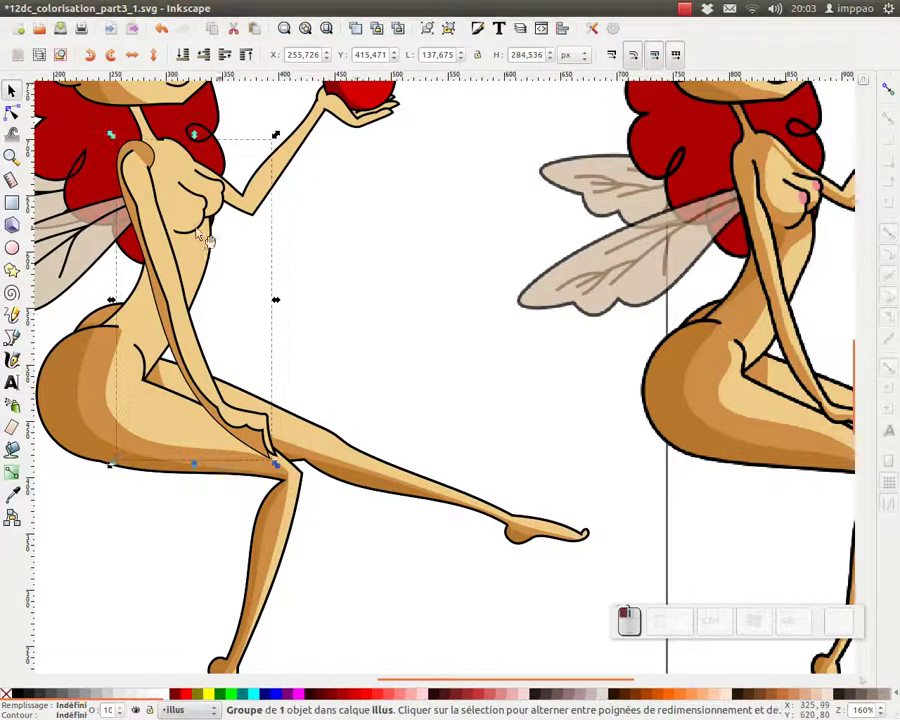
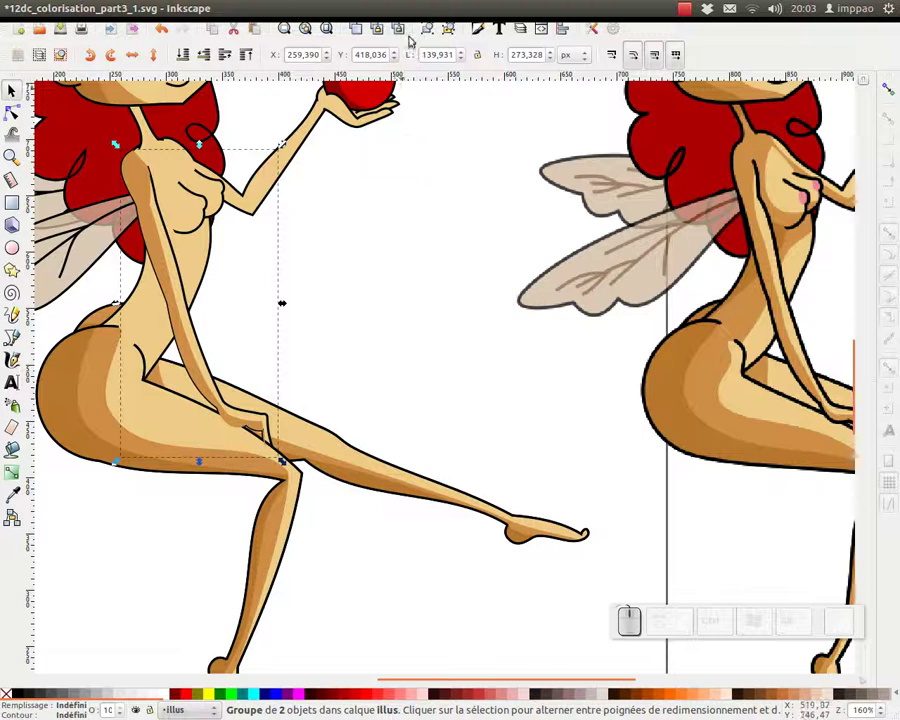
click(362, 28)
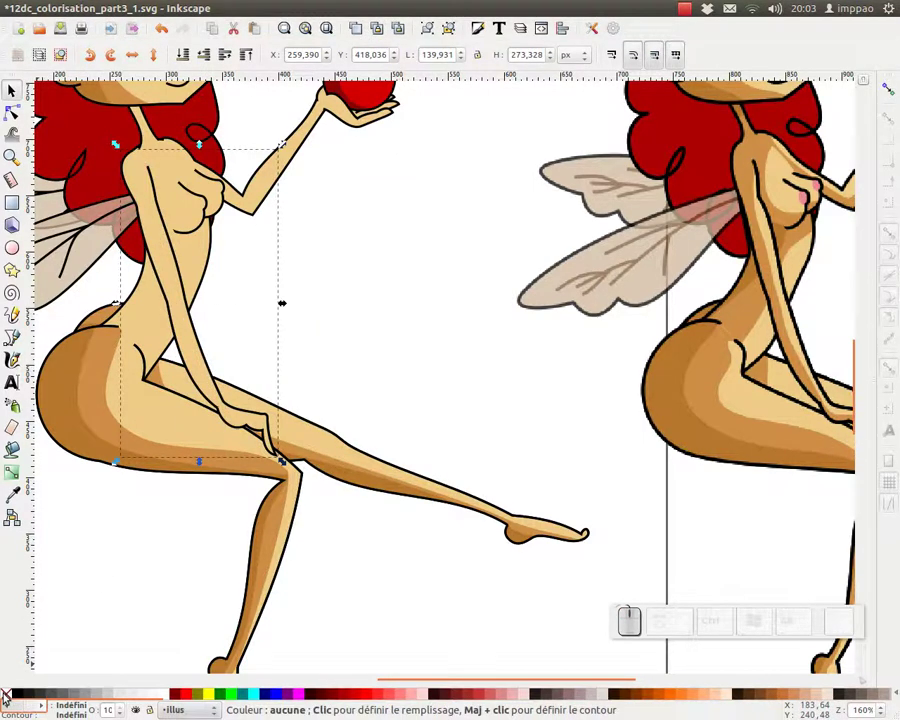
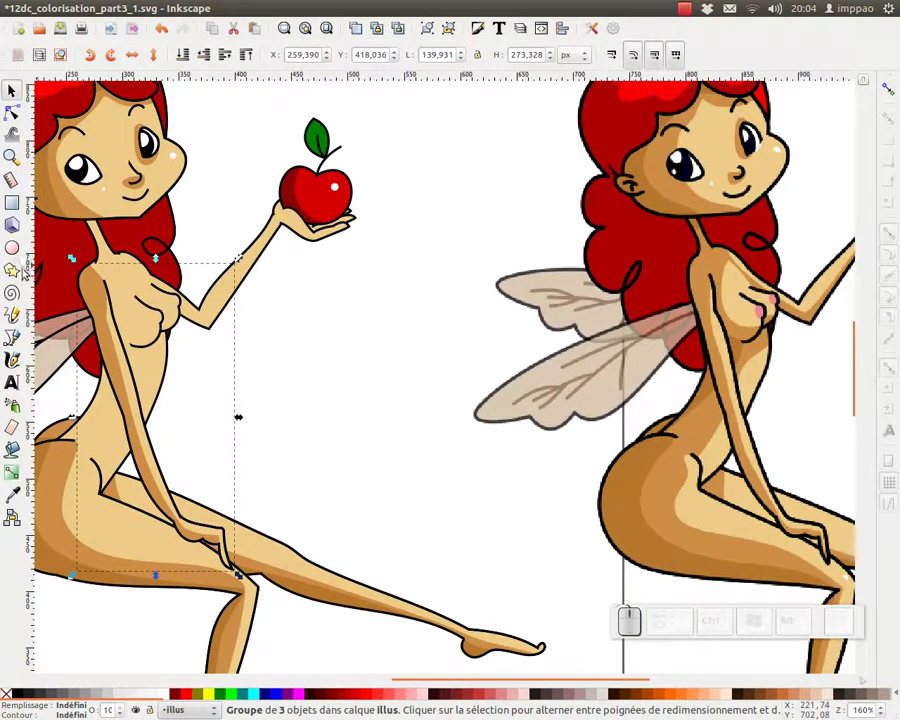
Draw a freehand shading stripe along the raised arm's lower edge and group it
click(17, 319)
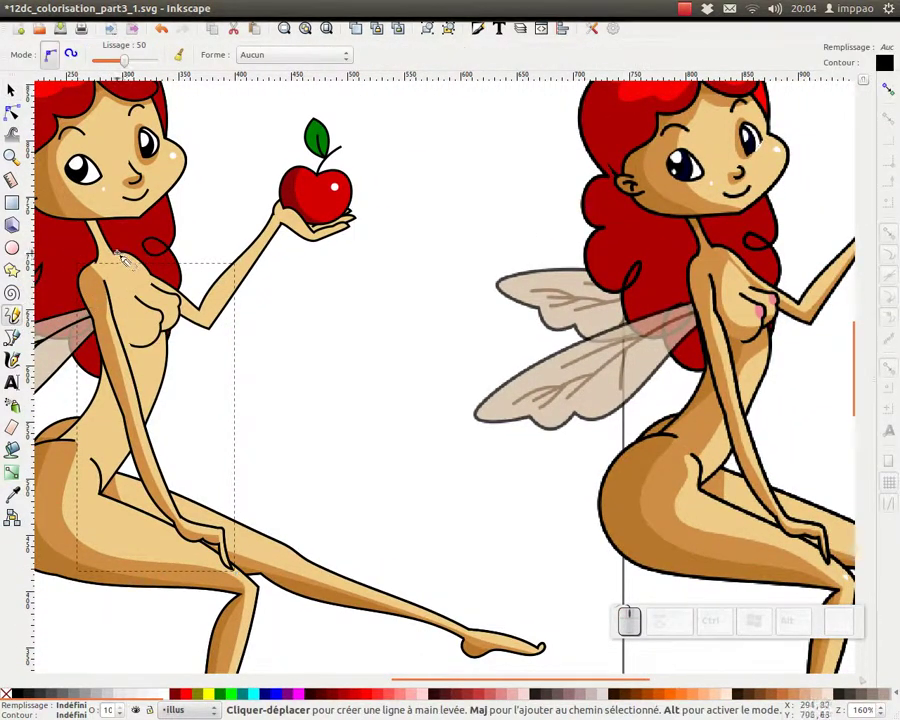
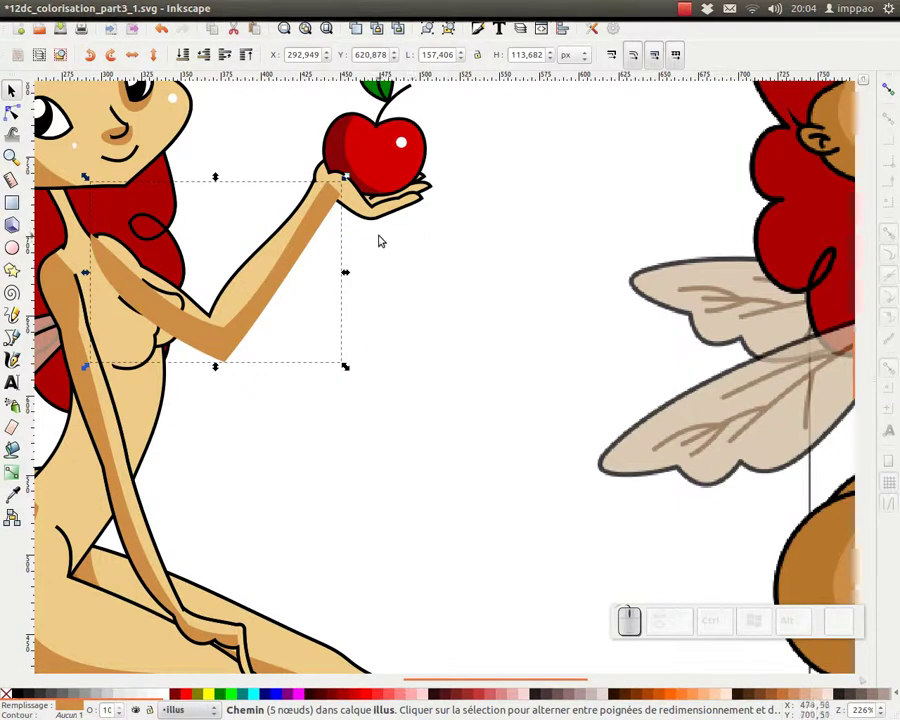
key(ctrl+g)
click(251, 286)
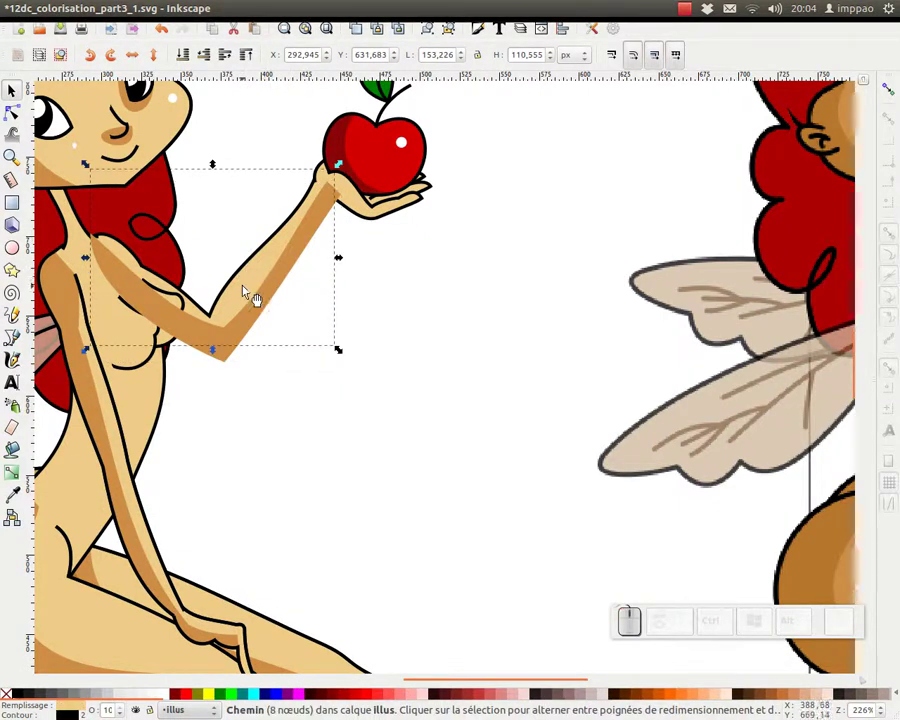
key(ctrl+g)
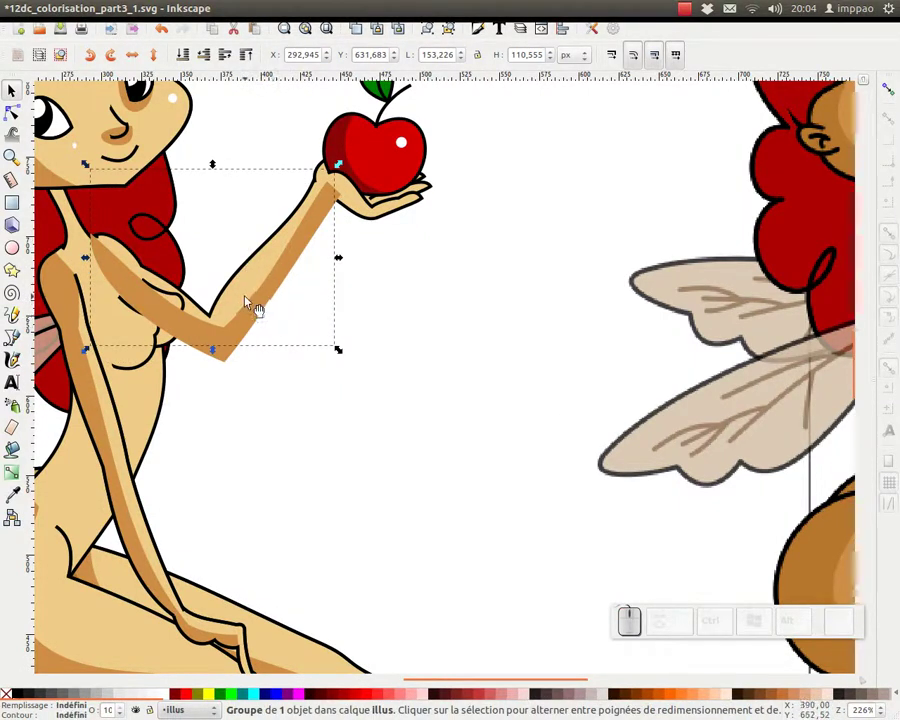
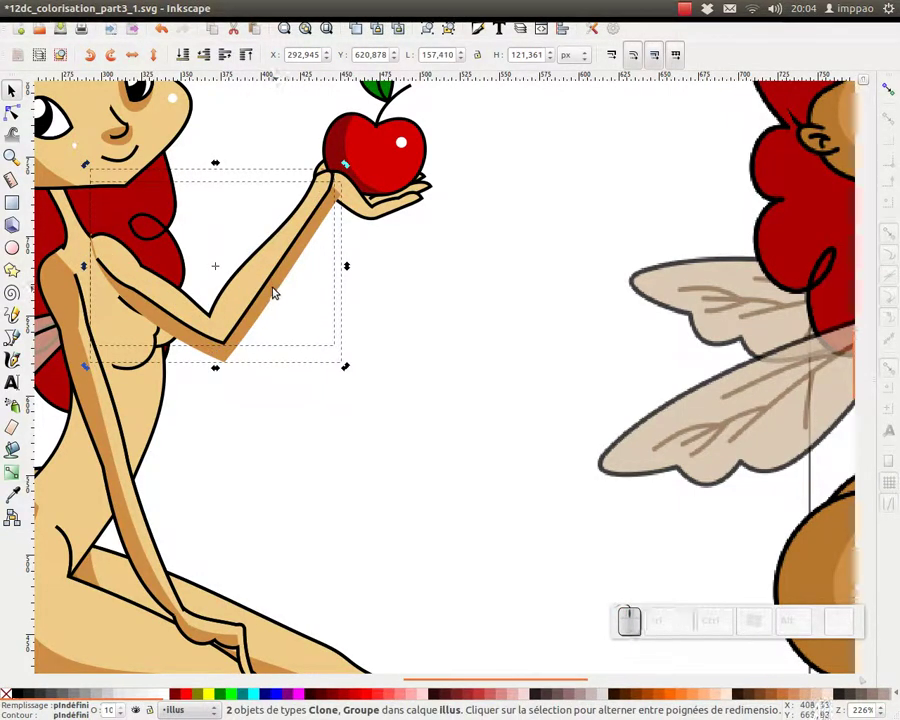
Remove the outline copy's fill and group the brown stripe with the raised arm as a three-object group
right_click(276, 290)
click(344, 535)
click(330, 447)
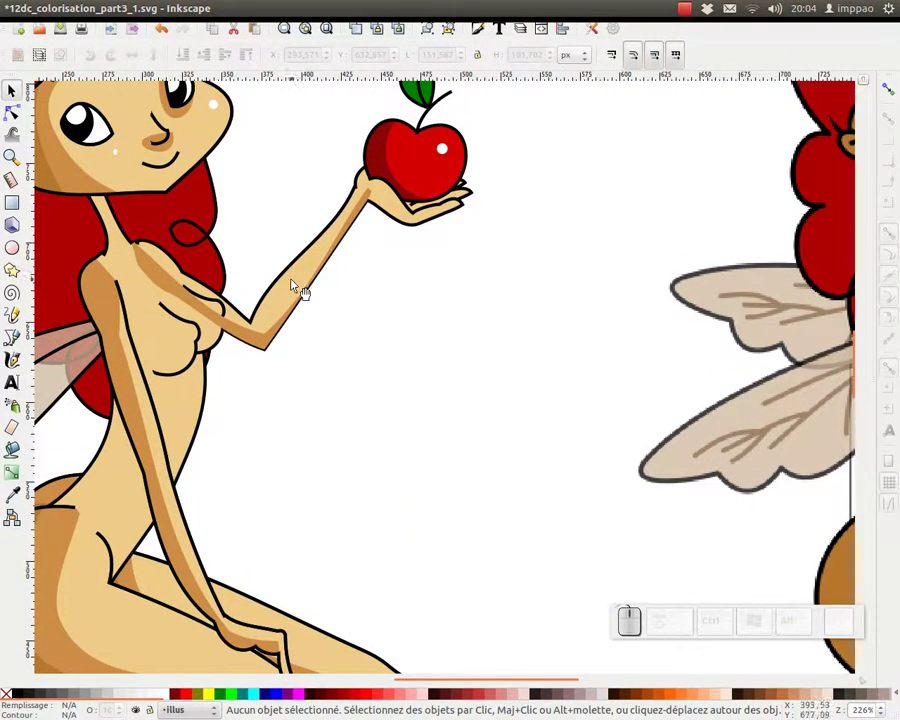
click(302, 285)
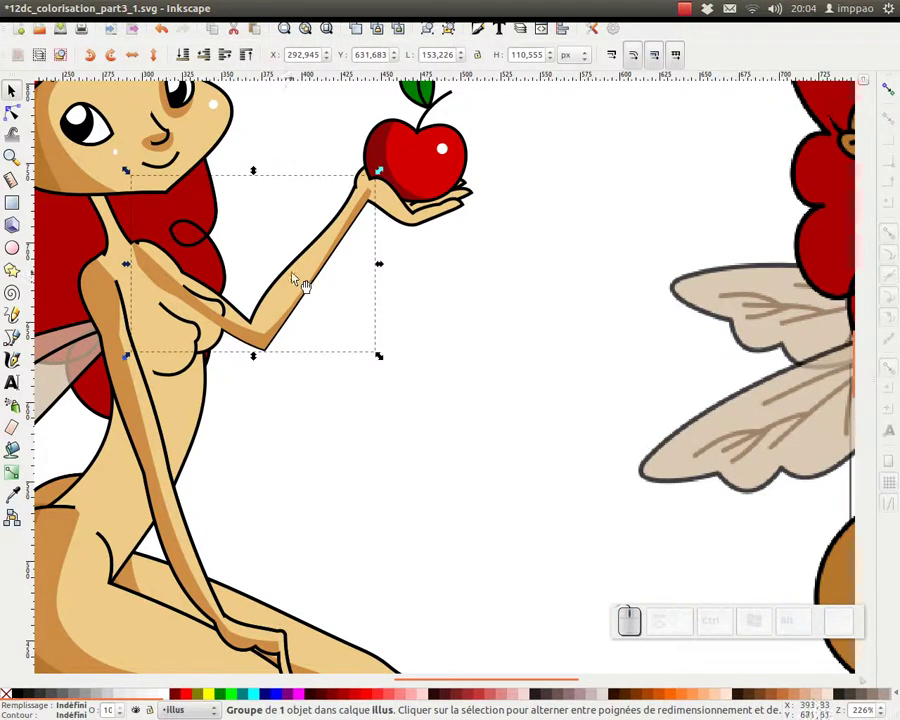
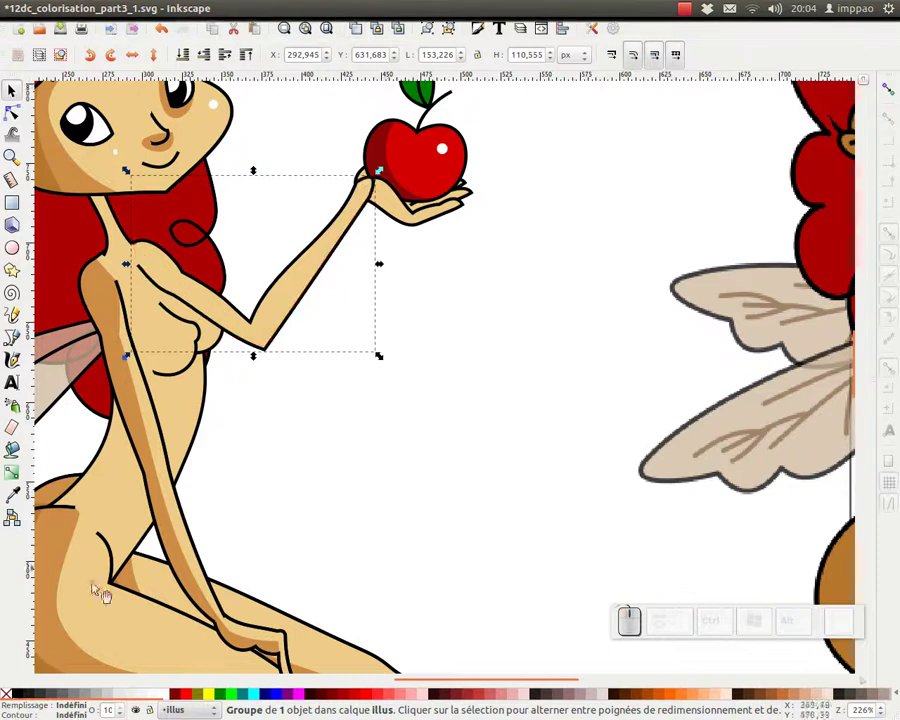
click(10, 696)
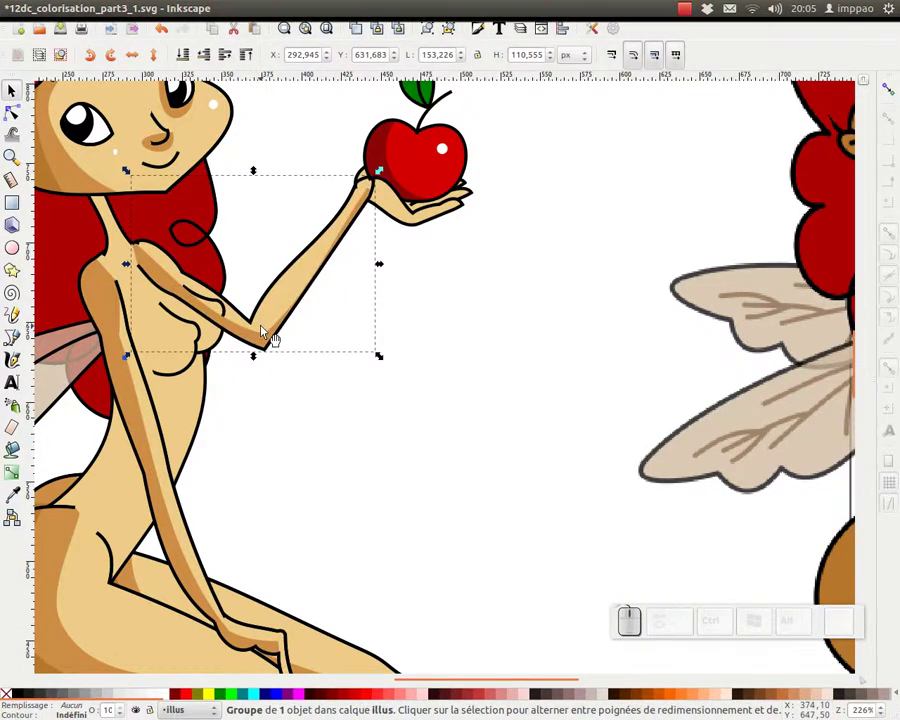
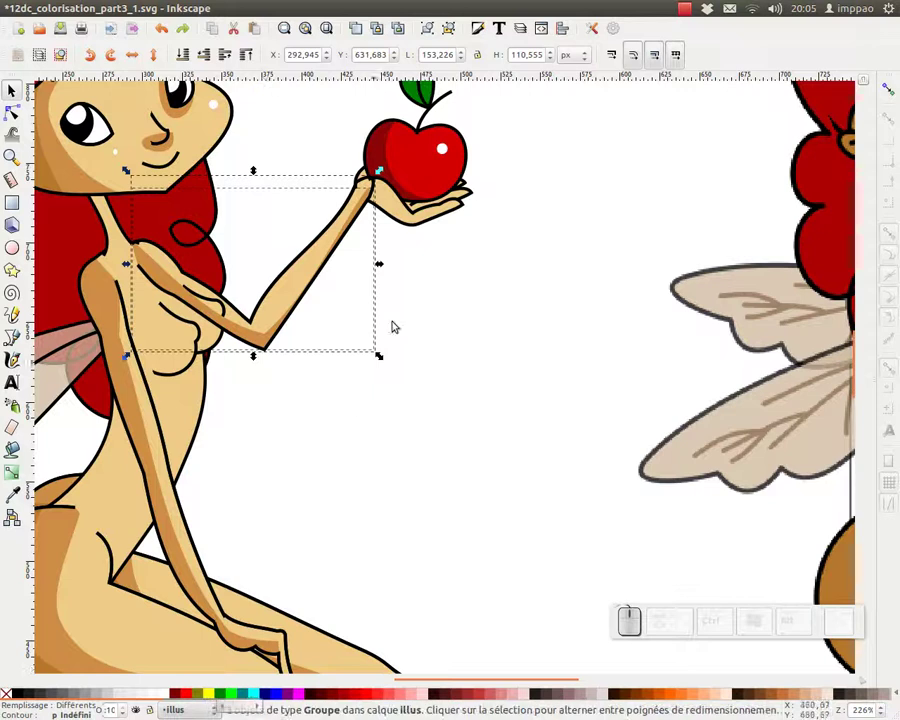
key(ctrl+g)
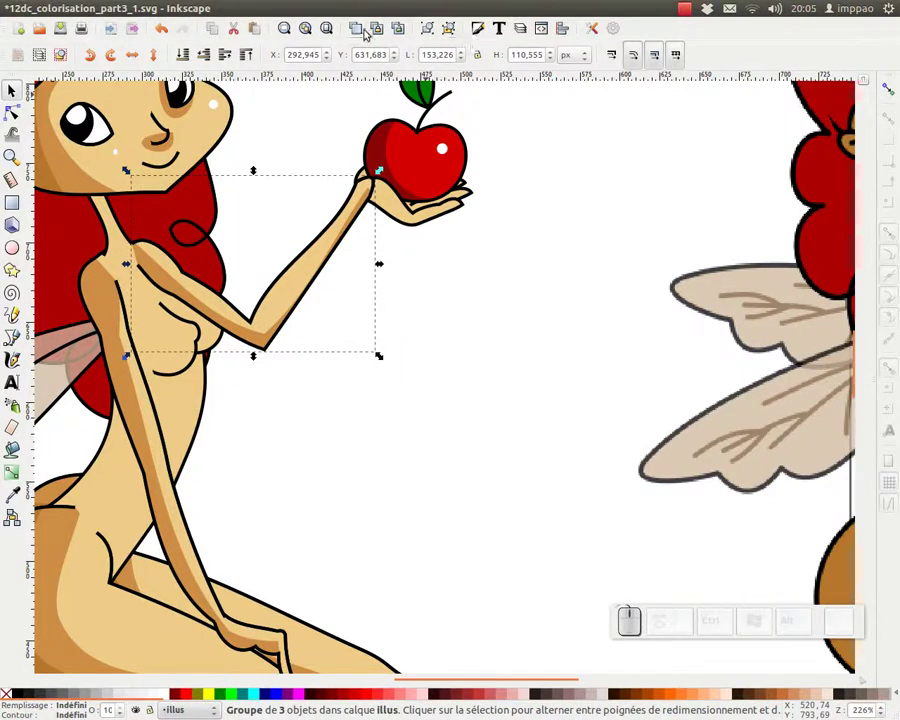
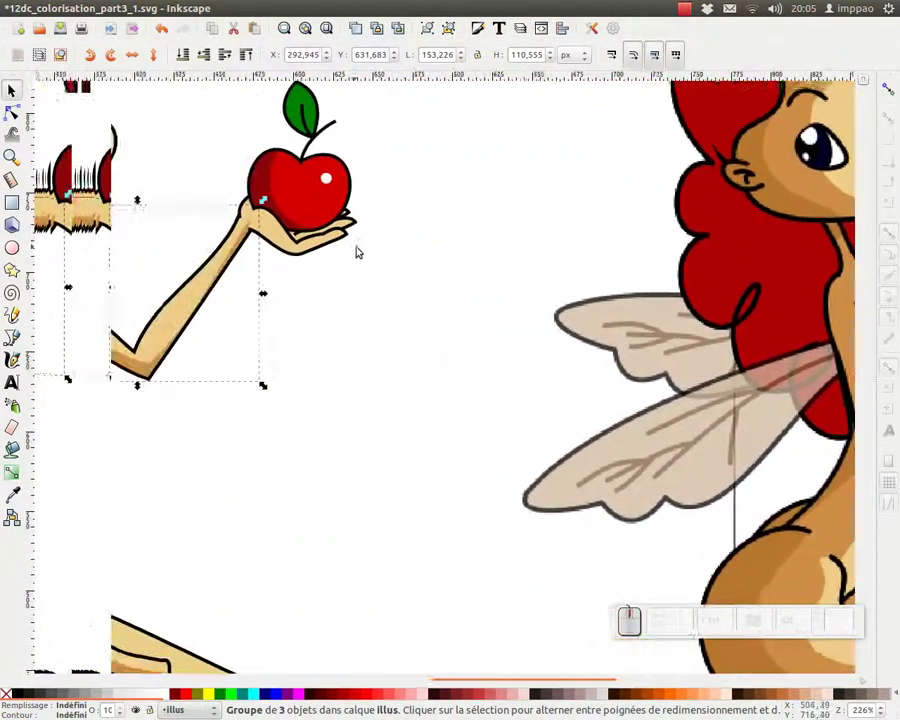
Group the shading shape beneath the palm under the apple and pick it out for node reshaping
click(292, 243)
click(297, 238)
click(269, 238)
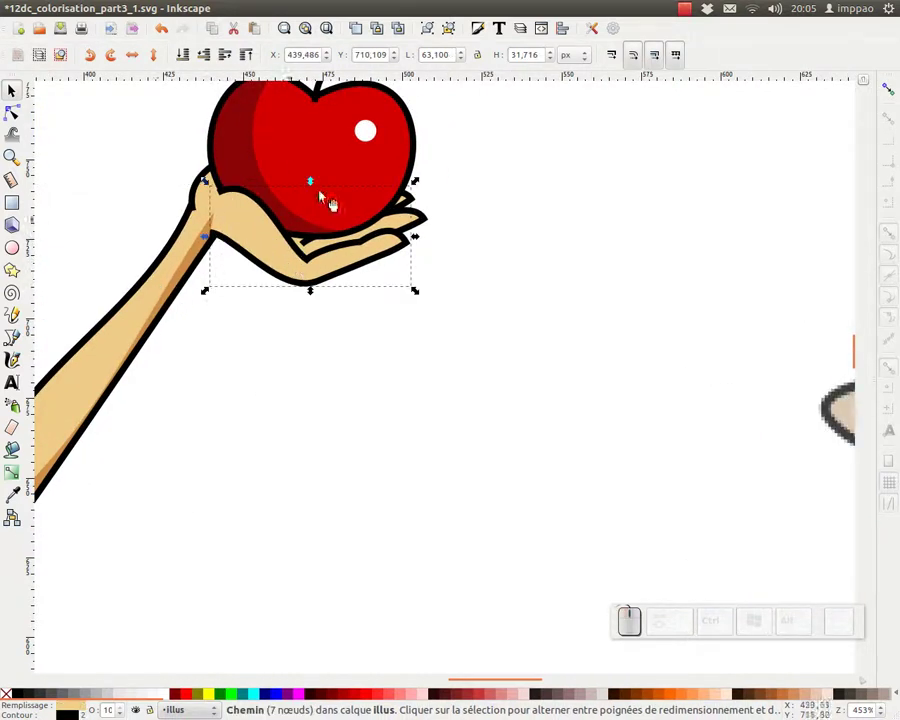
key(ctrl+g)
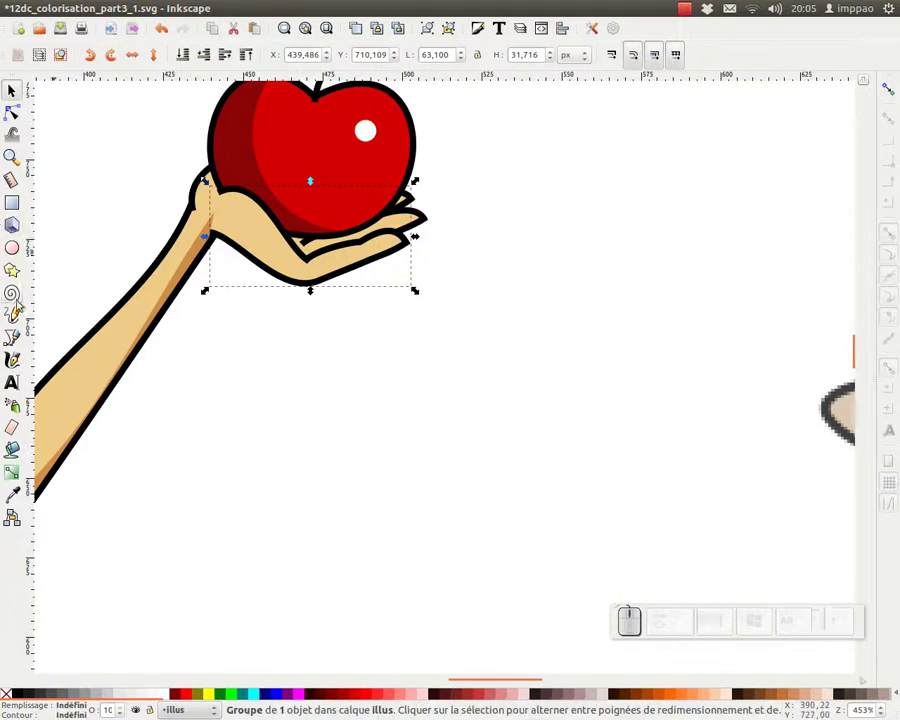
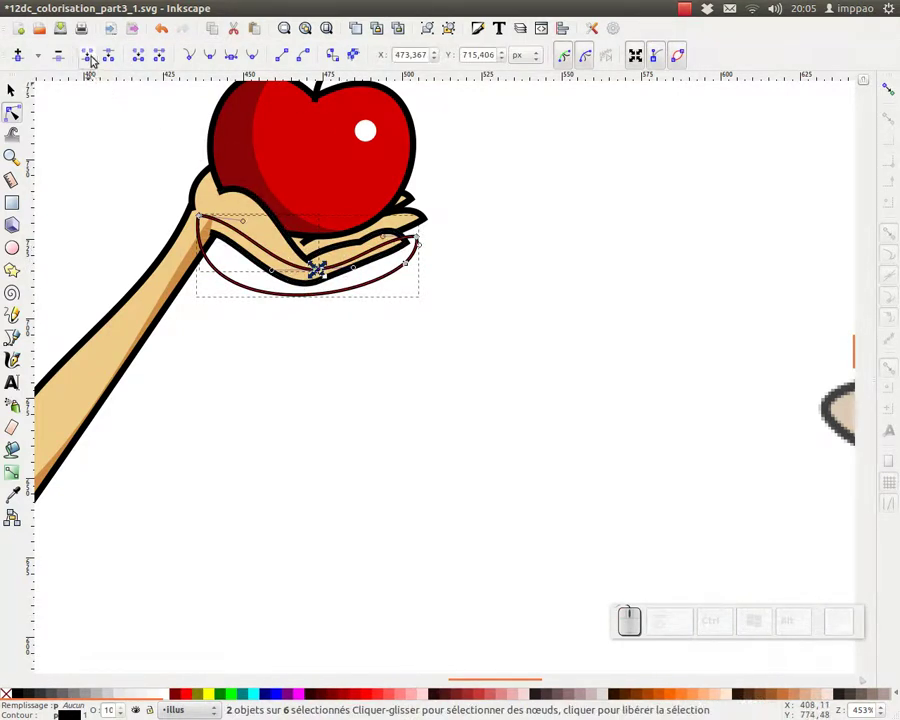
click(94, 58)
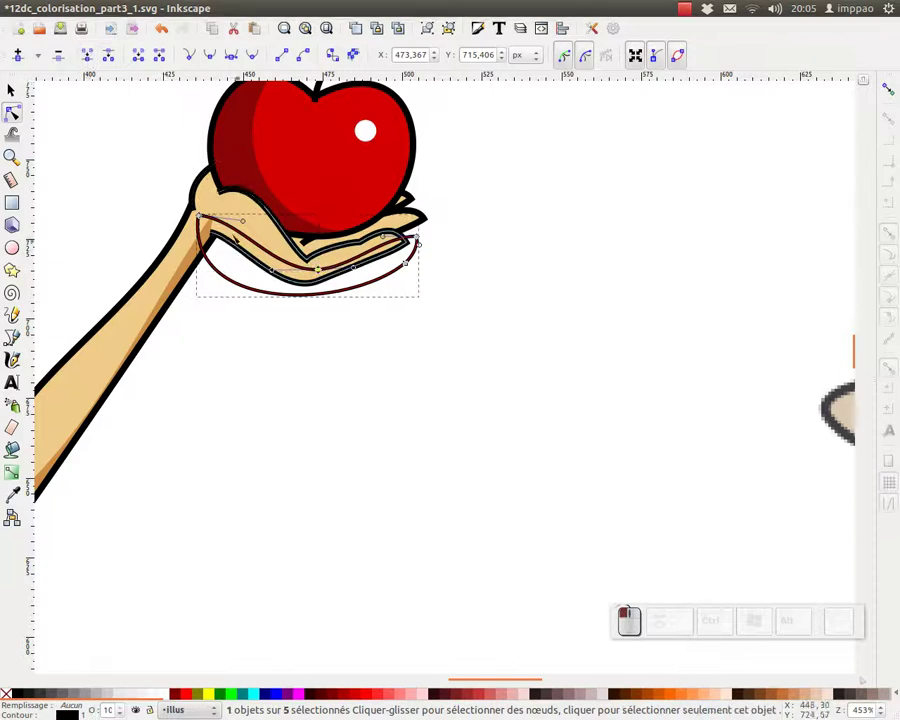
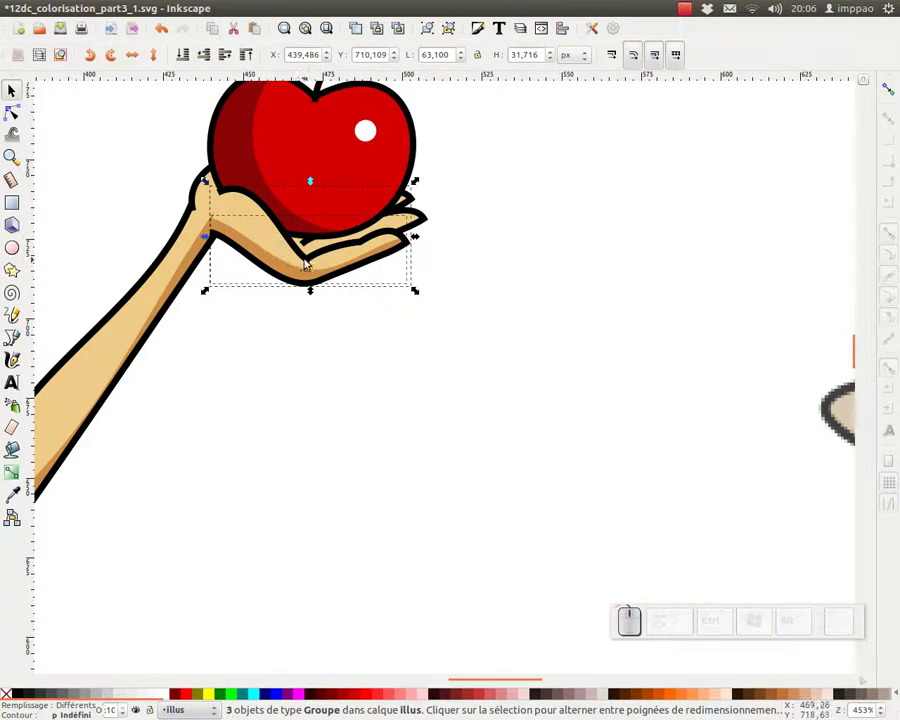
Group the hand pieces with the apple and select the palm's brown underside shading path
key(ctrl+g)
drag(340, 260, 459, 235)
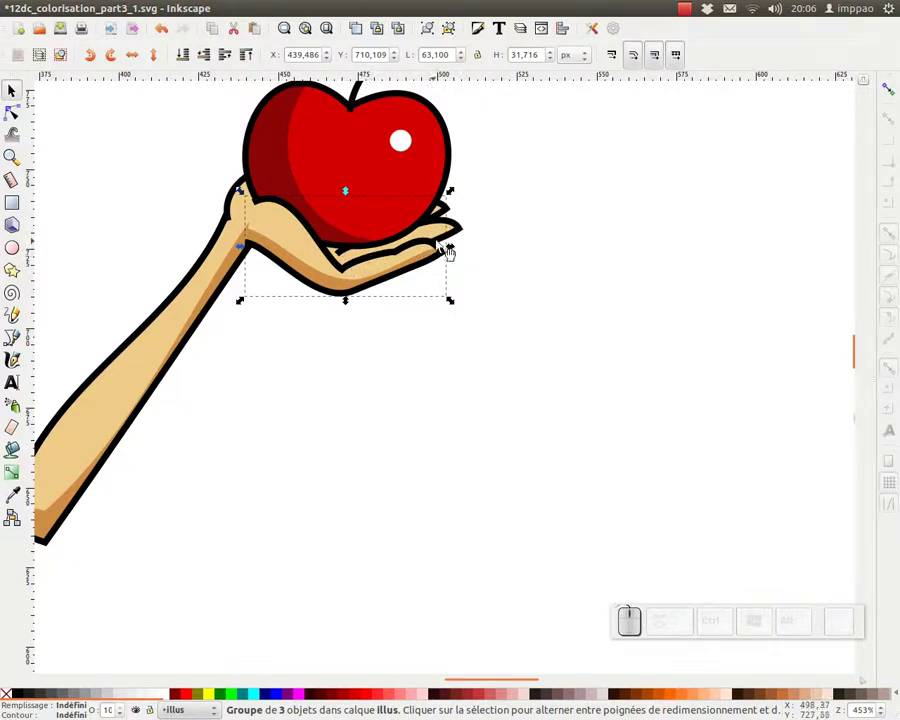
click(459, 246)
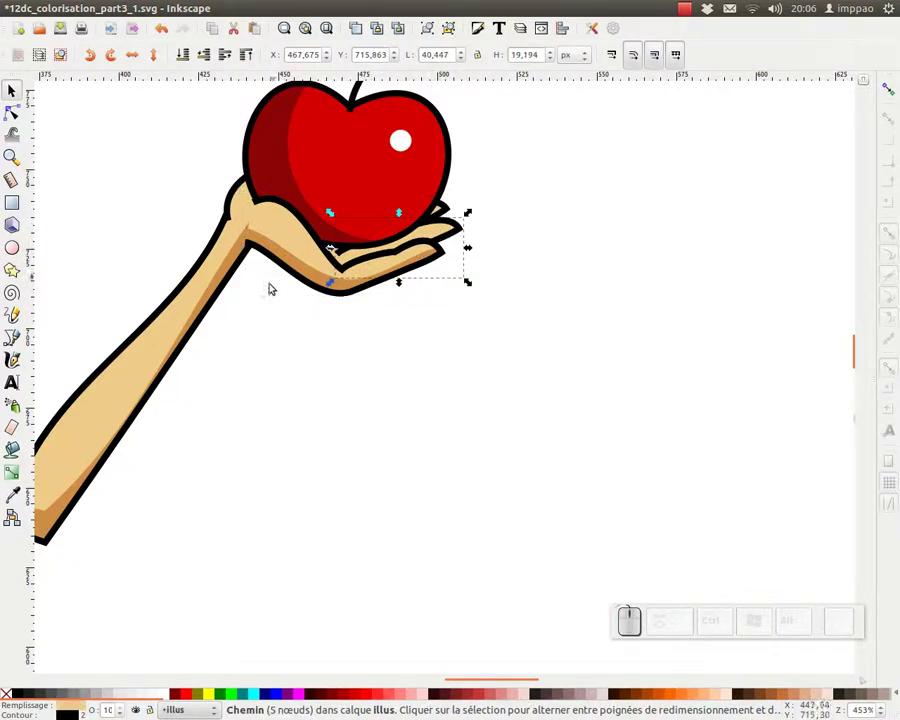
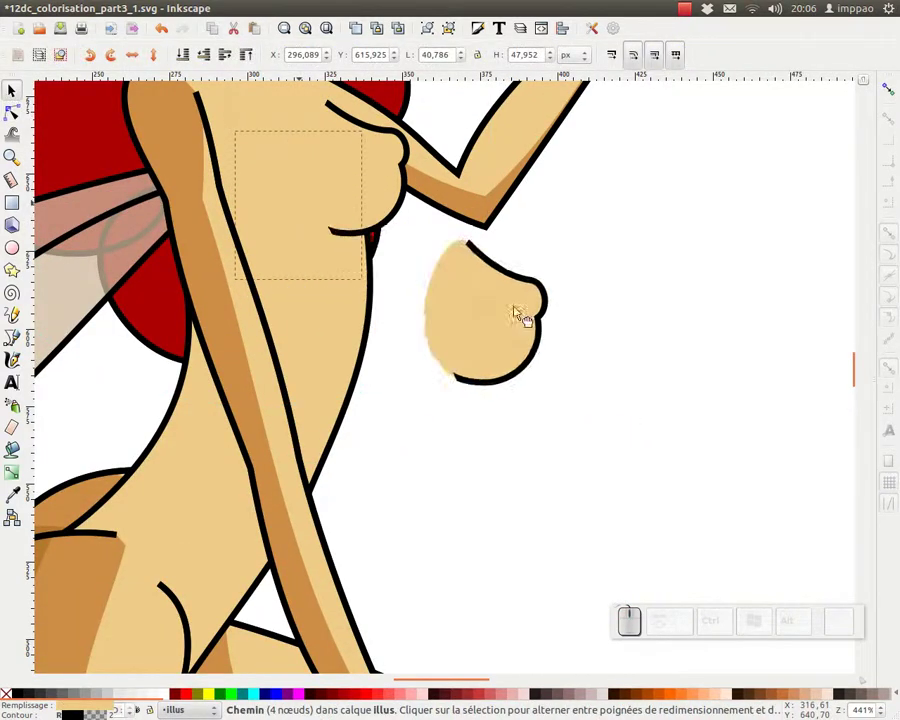
Undo the stray move so the detached breast shape returns to its place
key(ctrl+z)
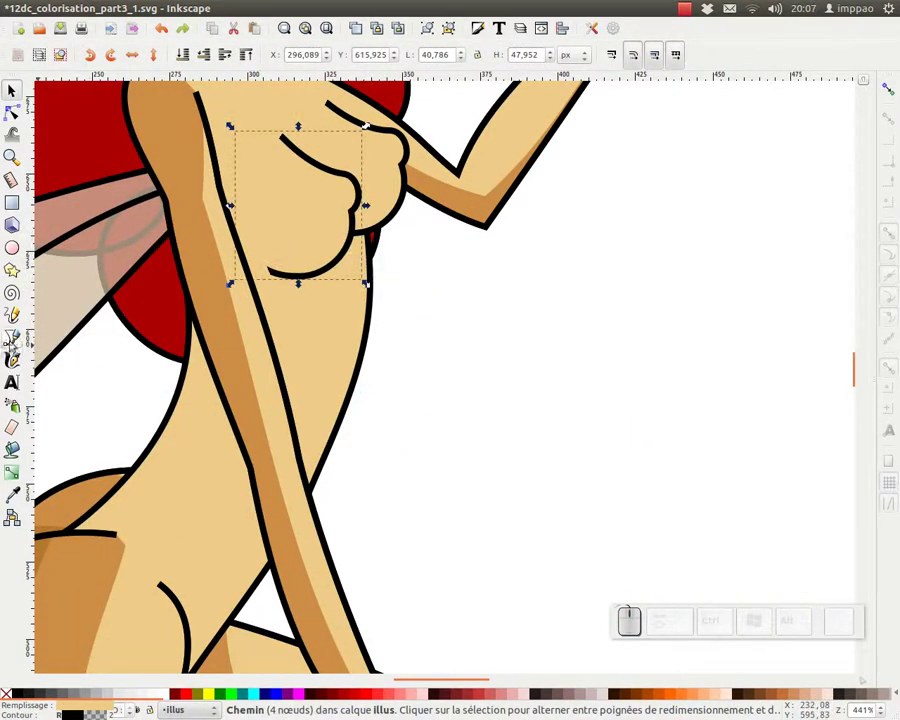
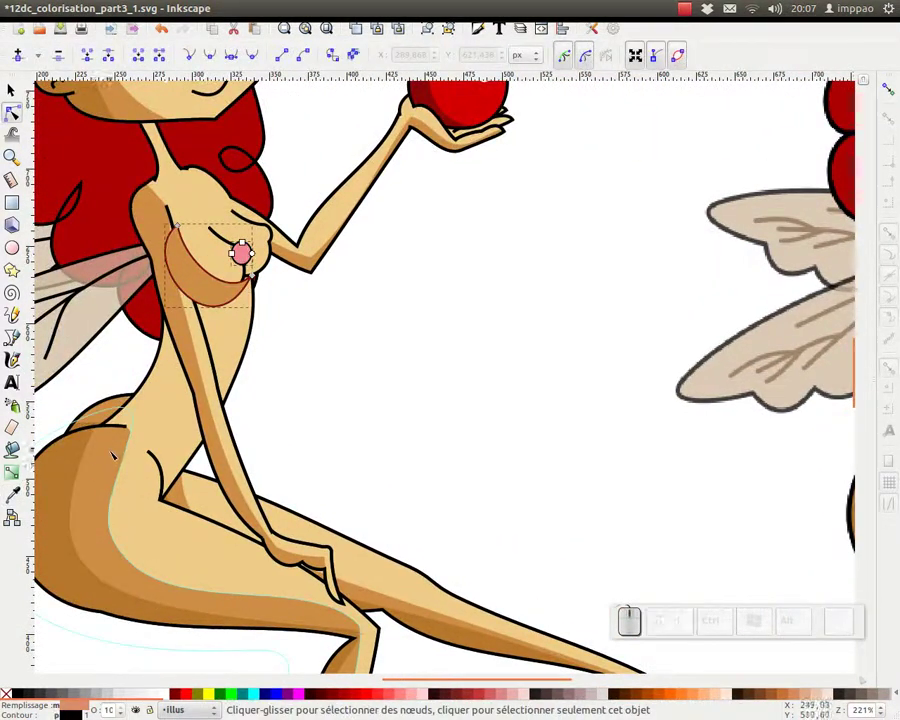
Combine the brown breast shadow and pink nipple into one group
key(ctrl+g)
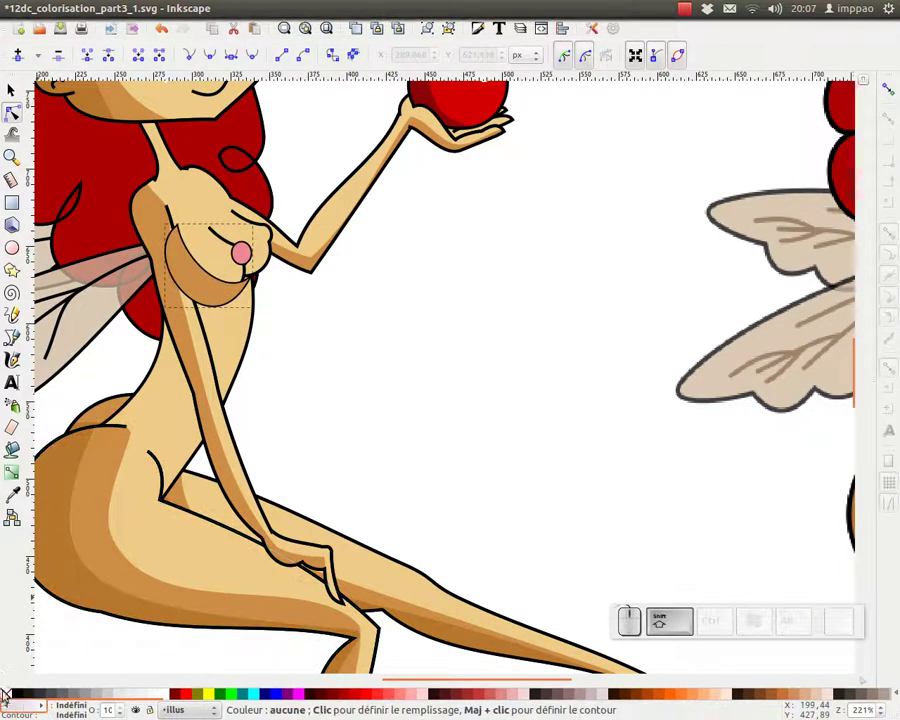
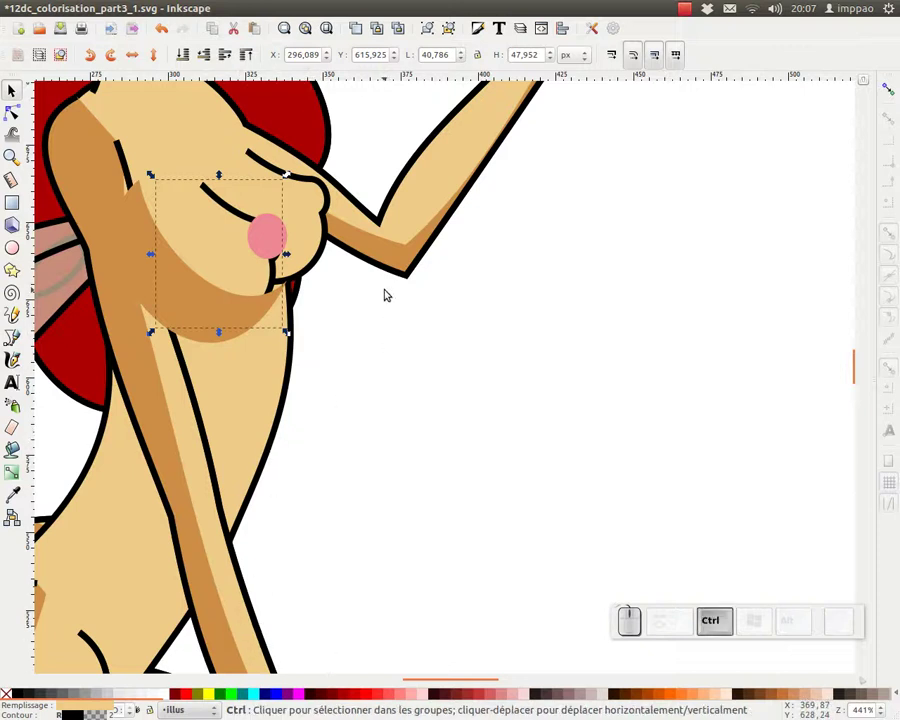
key(ctrl+g)
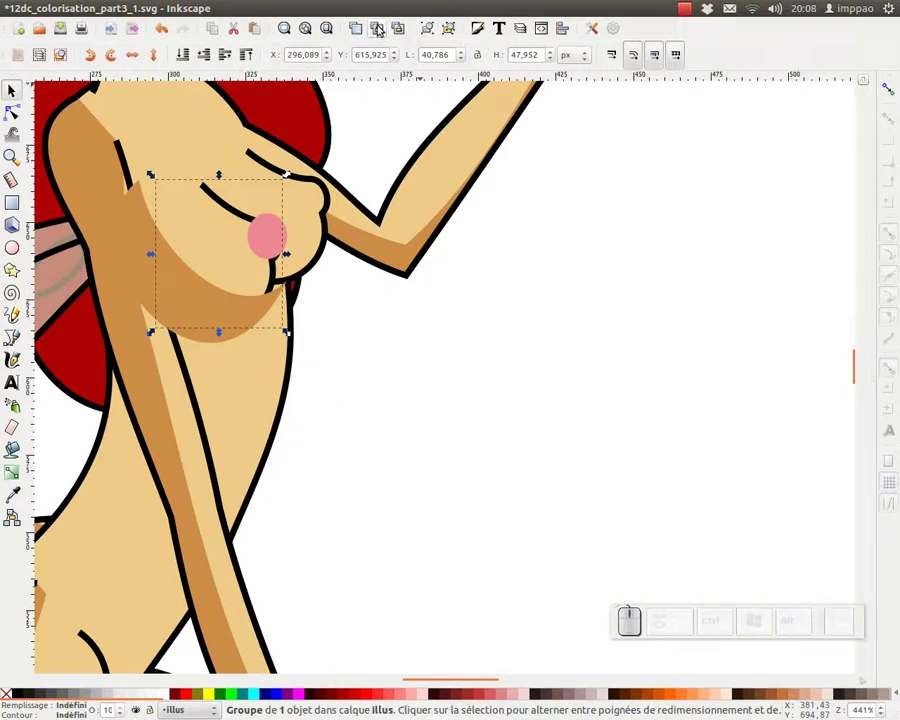
click(382, 26)
click(145, 232)
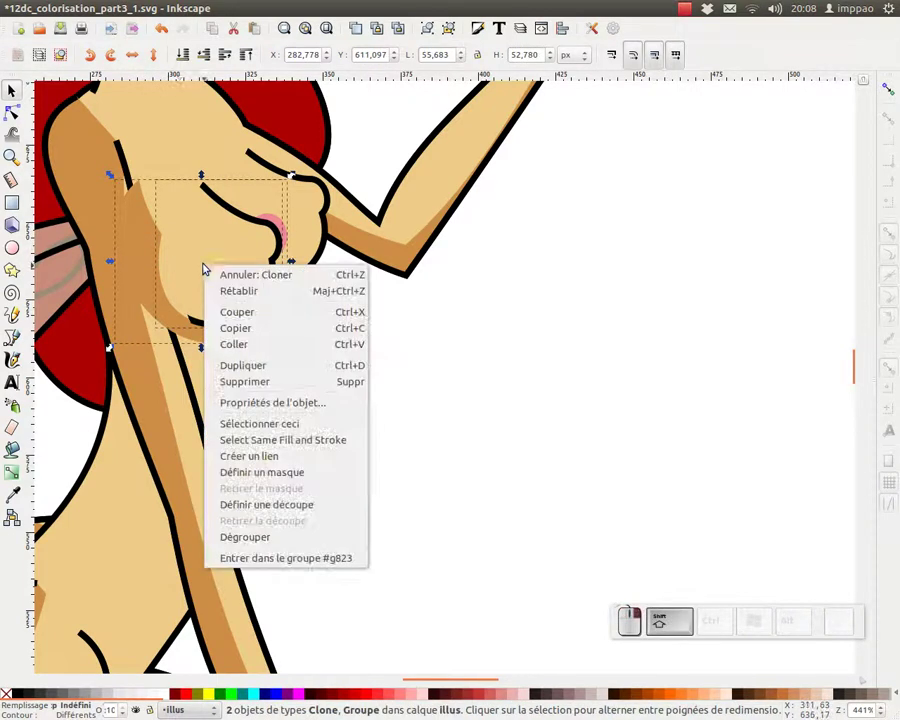
Undo the accidental clone and reselect the breast group with neighbouring body groups
click(284, 513)
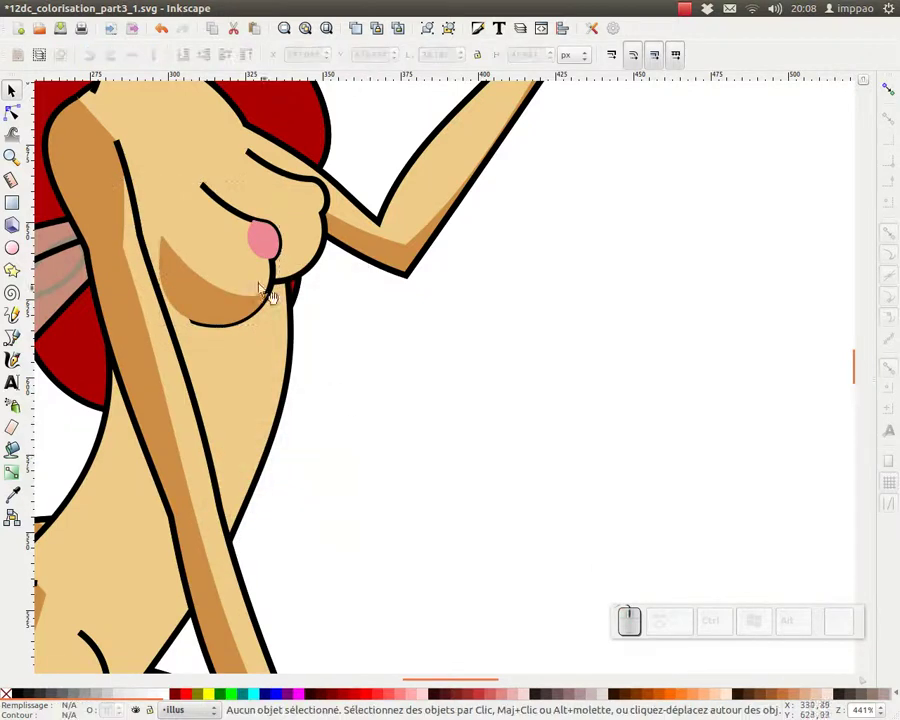
click(226, 259)
click(359, 27)
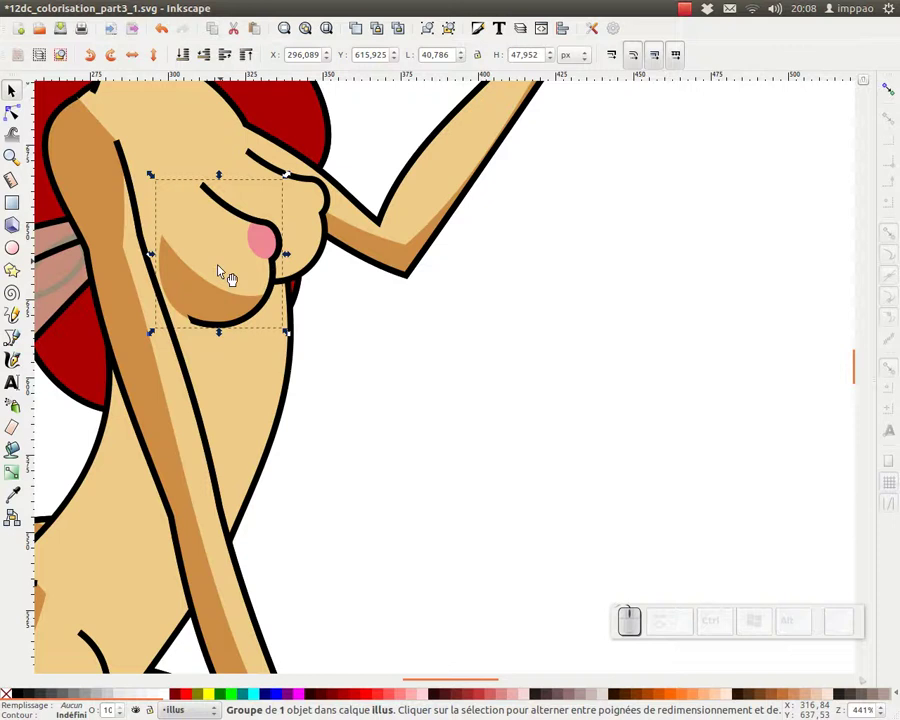
click(219, 304)
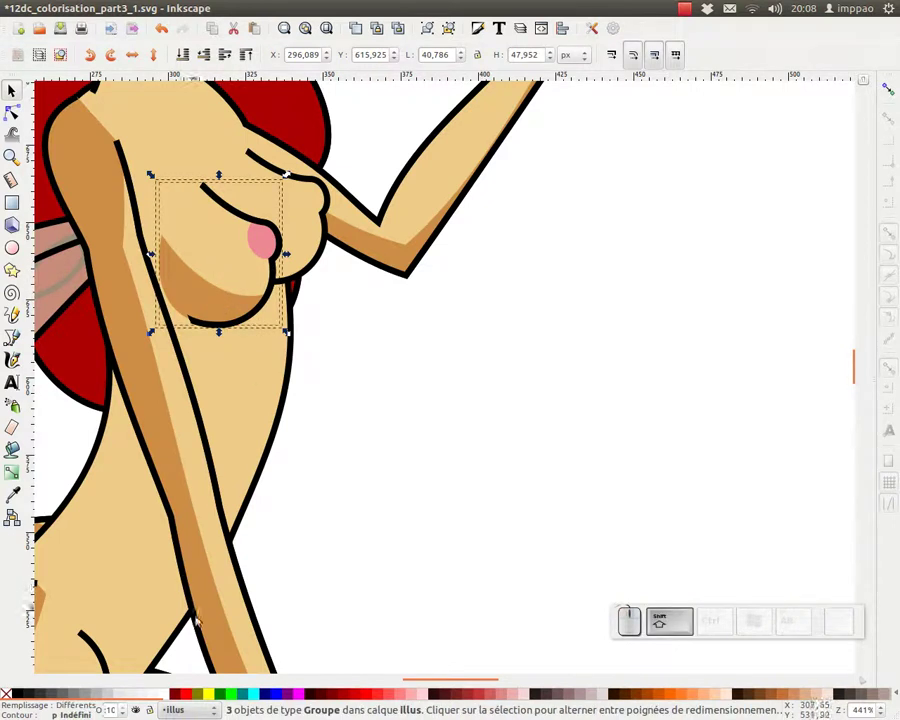
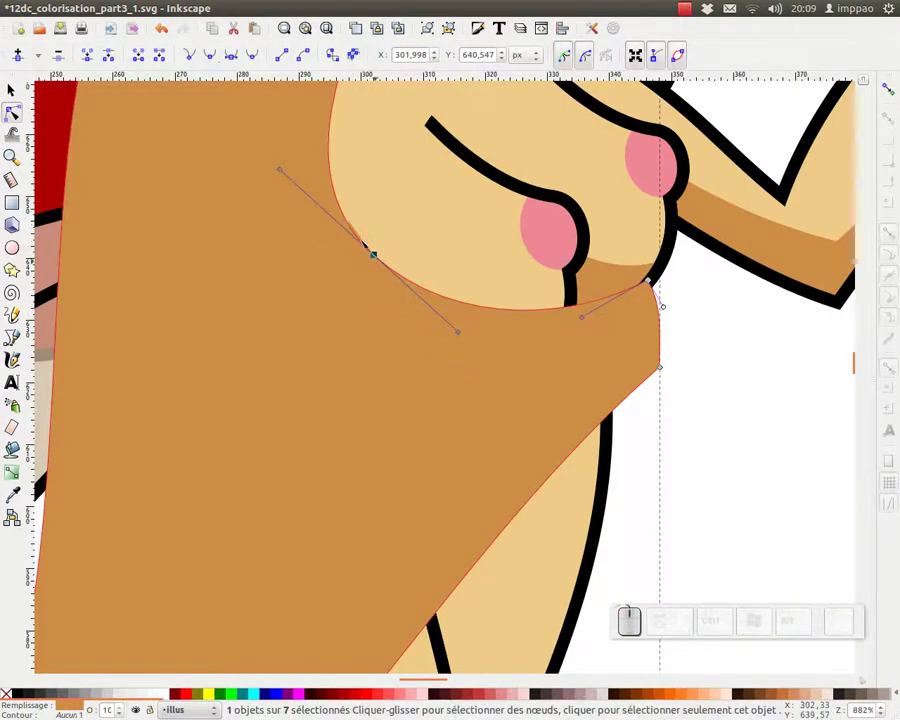
Drag the torso shadow's Bezier handle so its curve fits beneath the breast
drag(360, 238, 363, 232)
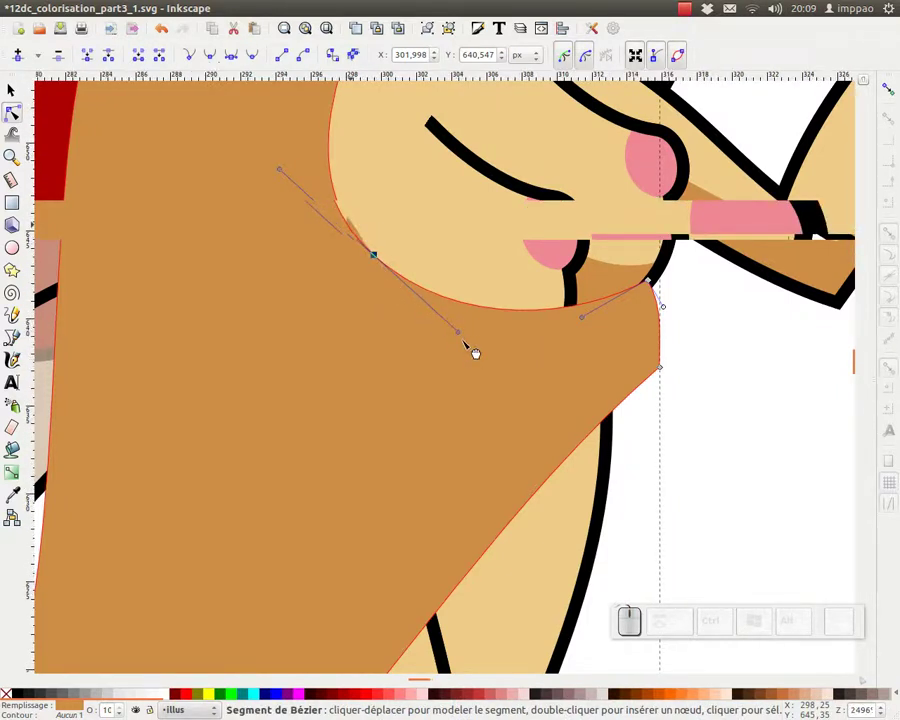
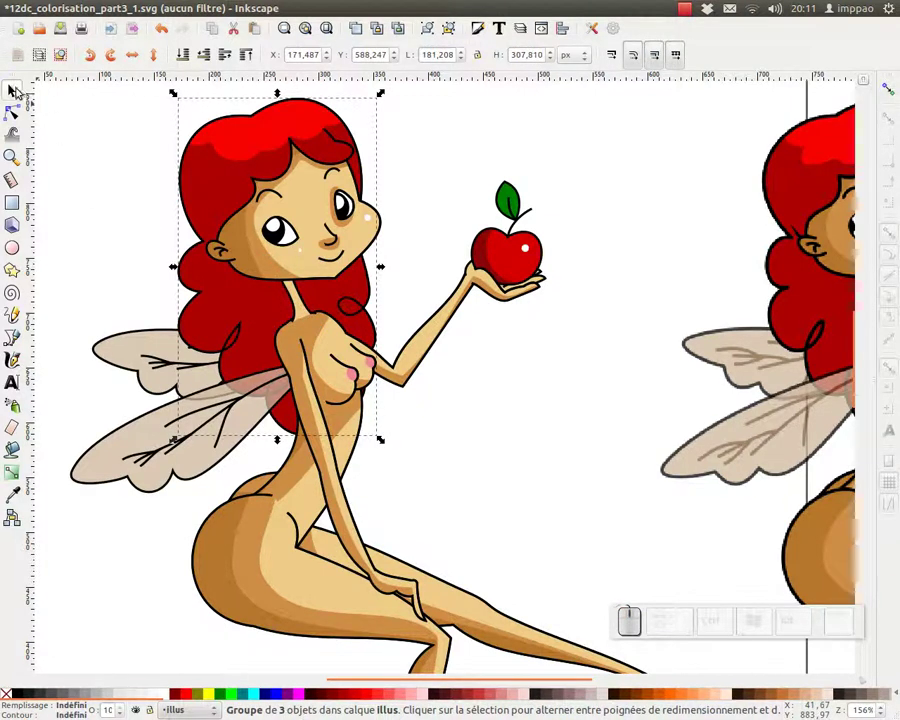
click(305, 305)
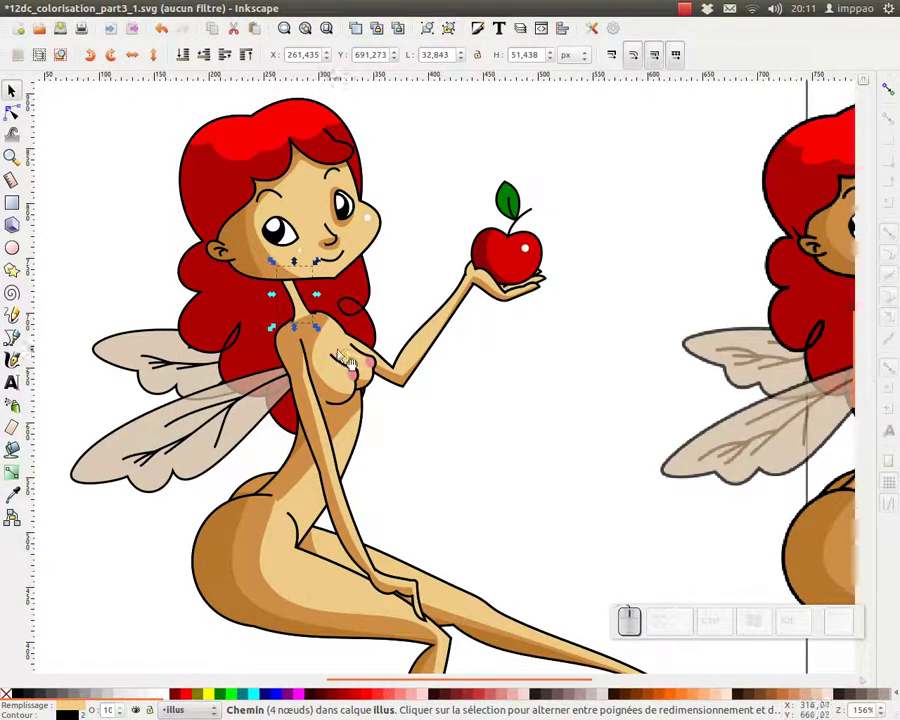
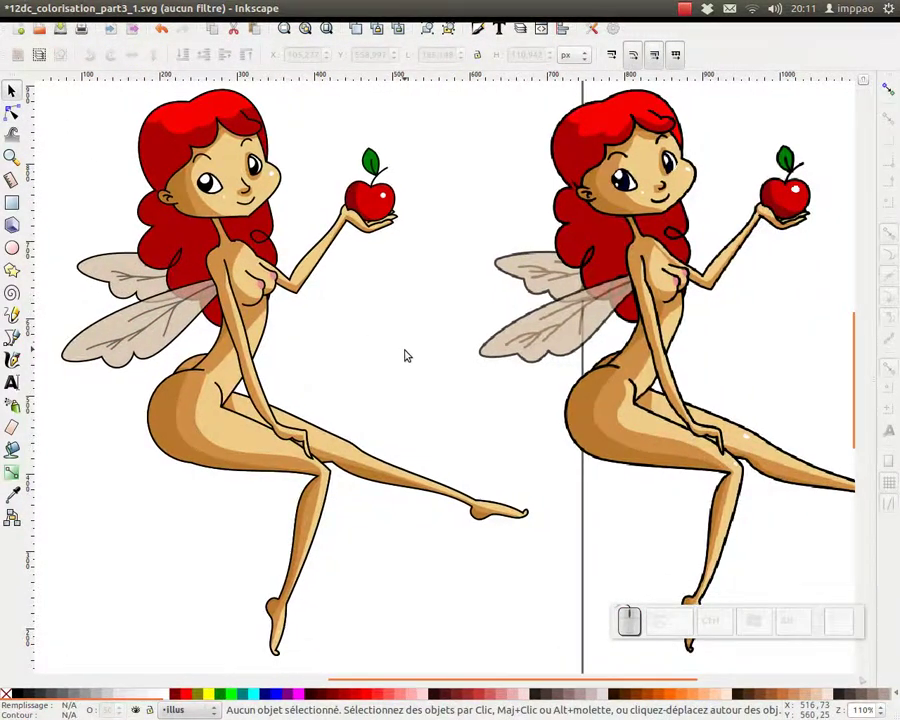
Bring both fairies fully into view on the page
drag(416, 378, 393, 352)
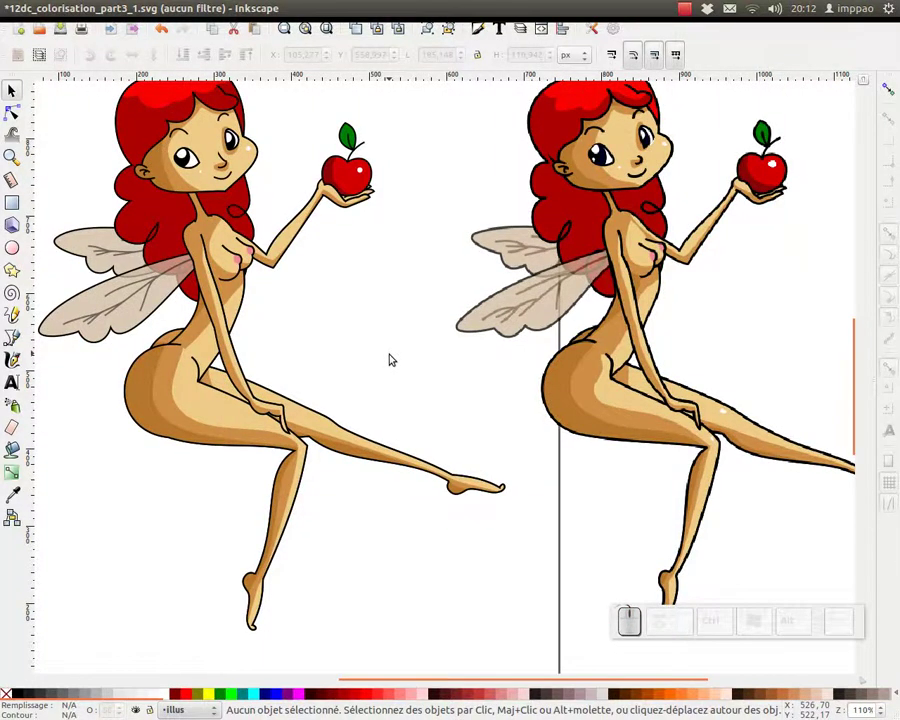
key(KP_Subtract)
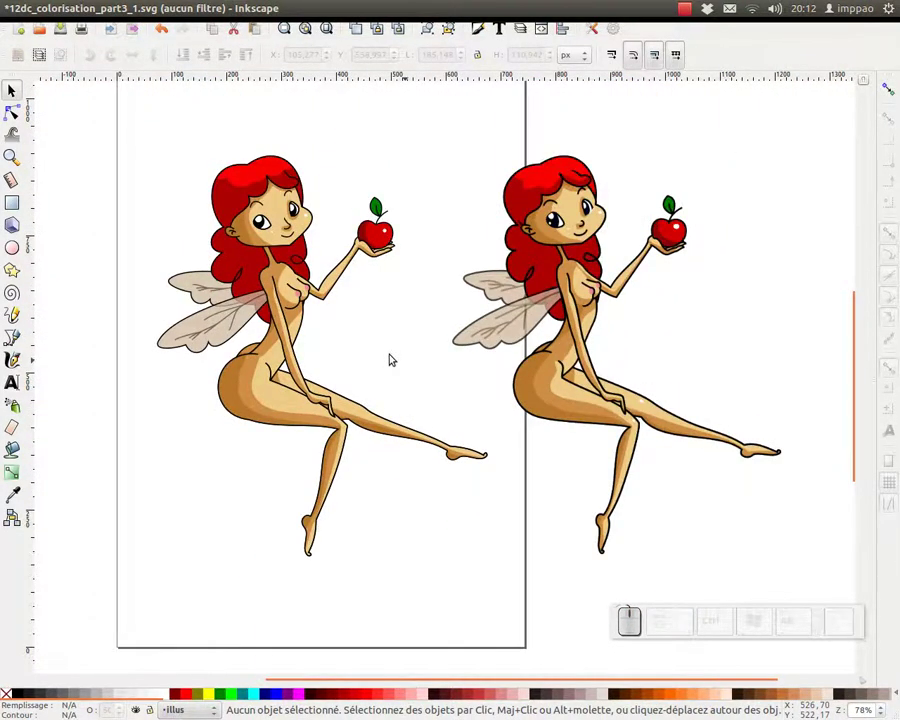